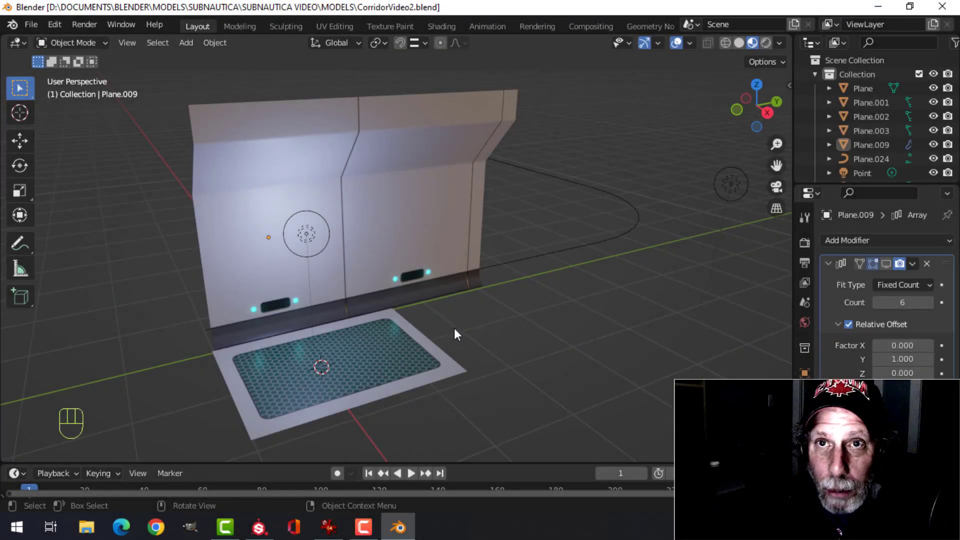
Enable Auto Smooth at 30° on the wall panel in its Normals settings.
drag(506, 314, 497, 314)
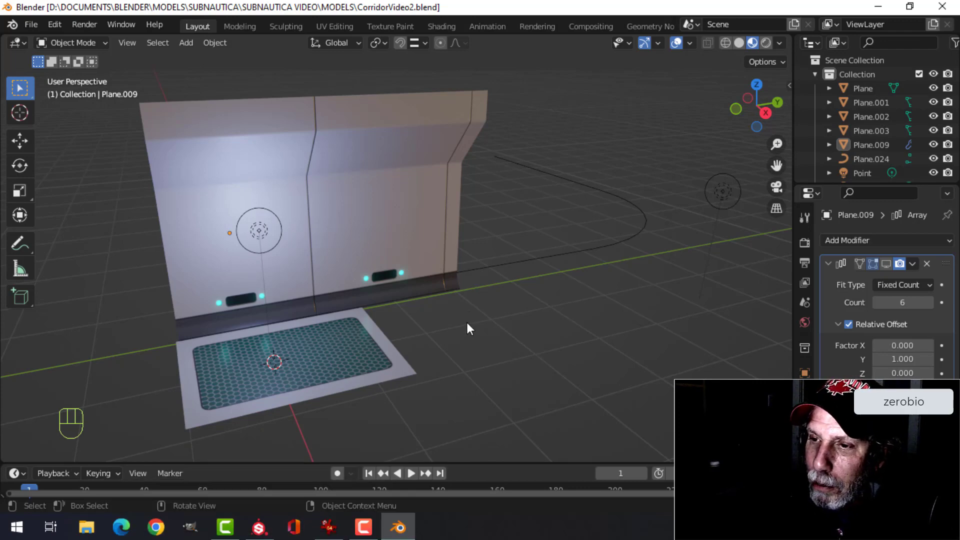
middle_click(455, 320)
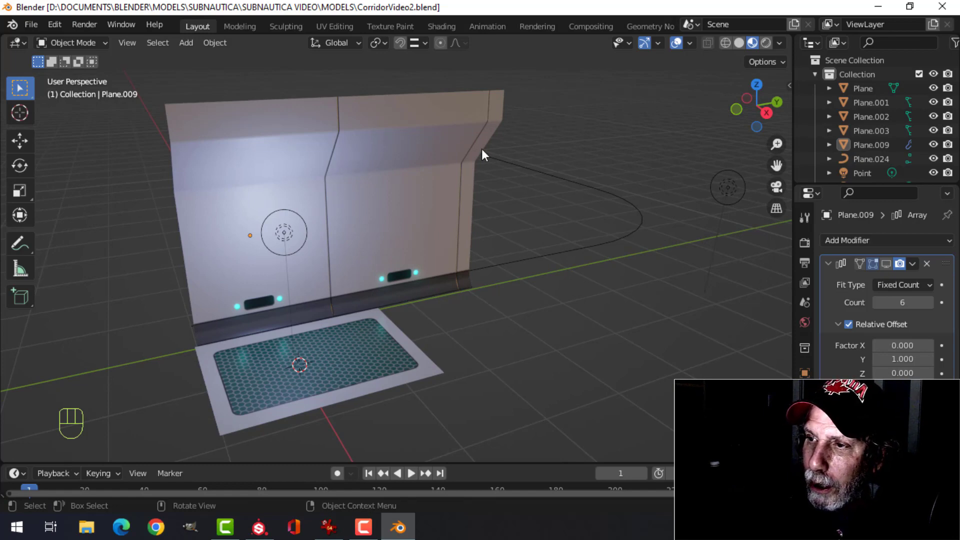
middle_click(396, 179)
middle_click(359, 208)
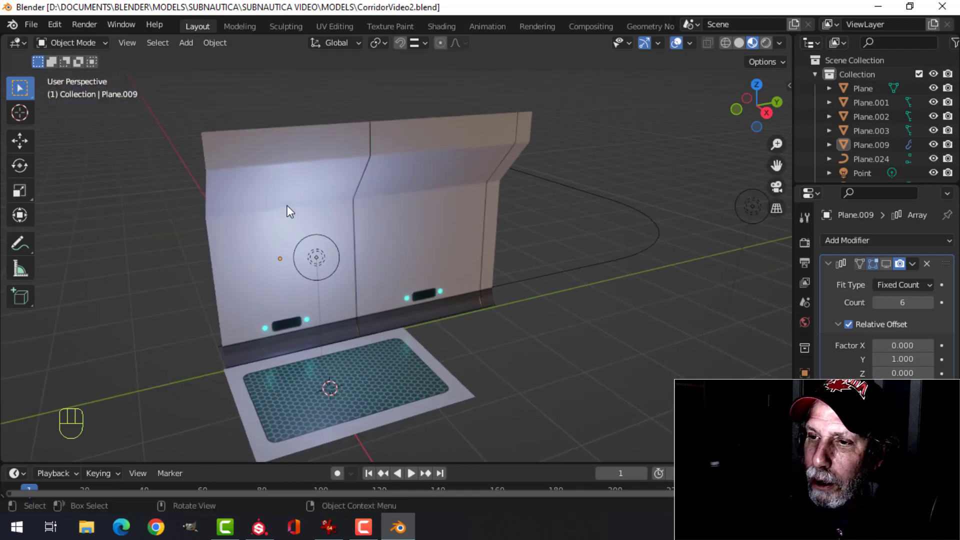
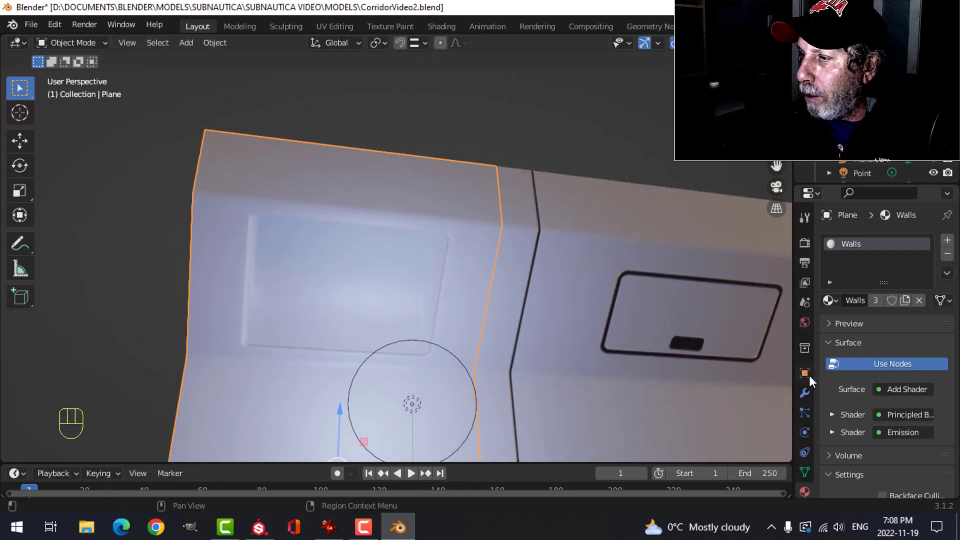
drag(811, 393, 833, 334)
drag(849, 245, 692, 344)
drag(804, 479, 844, 461)
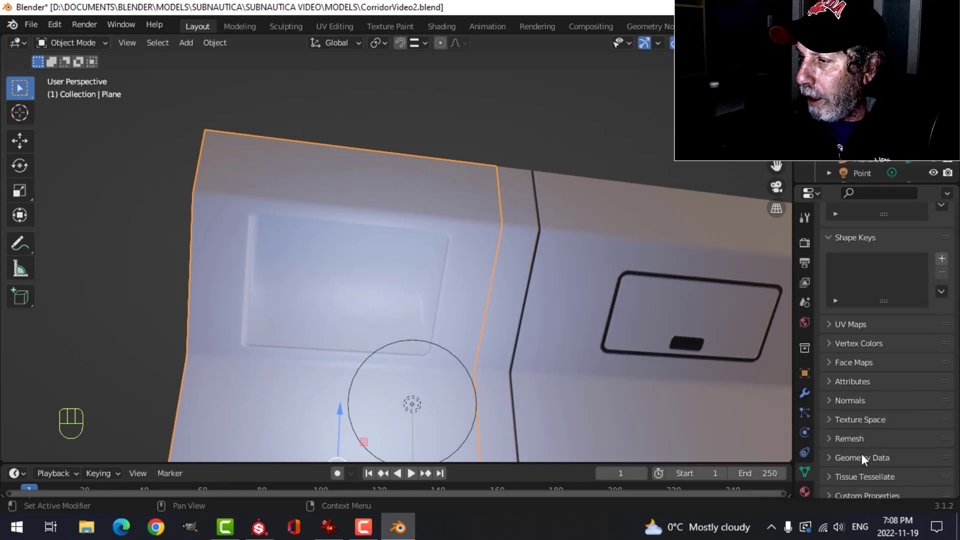
click(861, 410)
click(880, 427)
key(alt+a)
Move the Bevel modifier above Weighted Normal and give it 3 segments for rounded edges.
drag(508, 290, 503, 275)
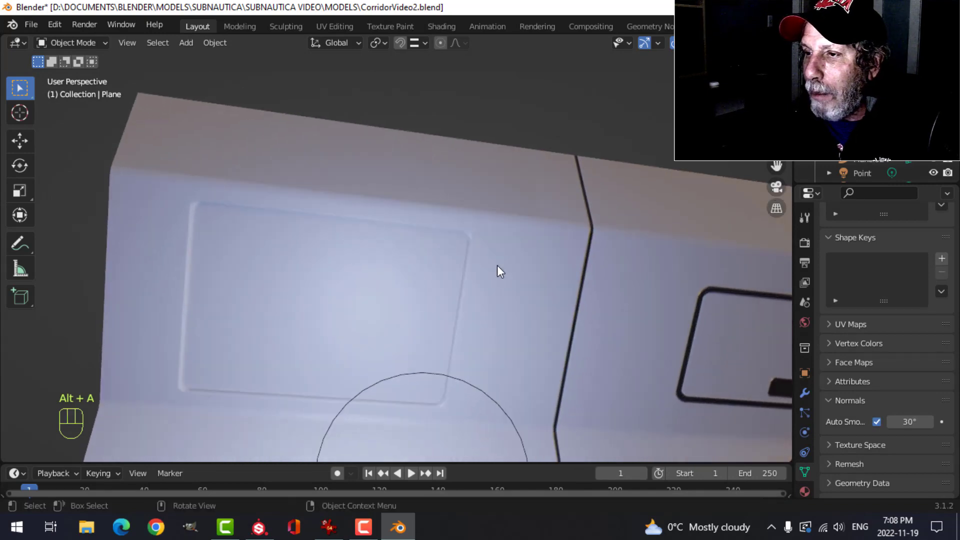
click(815, 396)
click(833, 265)
drag(851, 242, 731, 297)
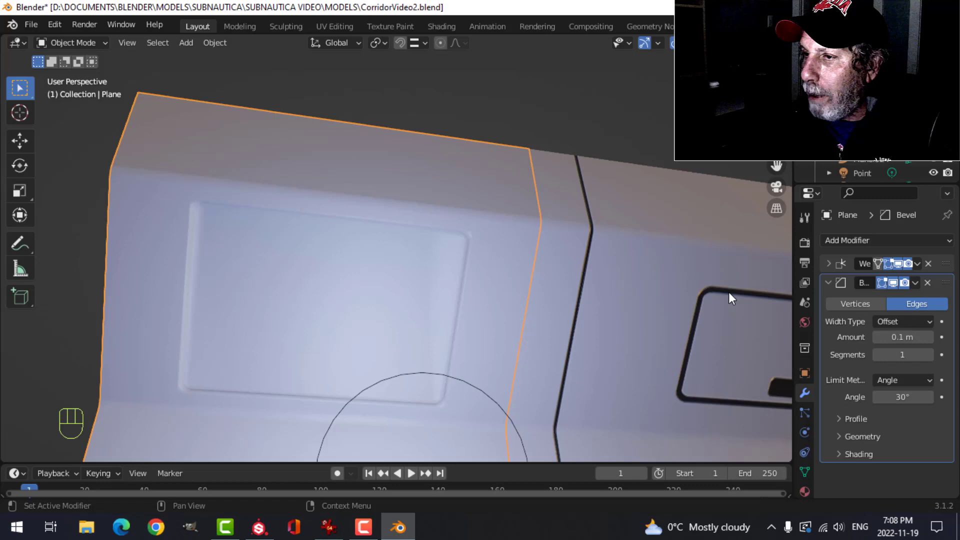
drag(946, 286, 929, 266)
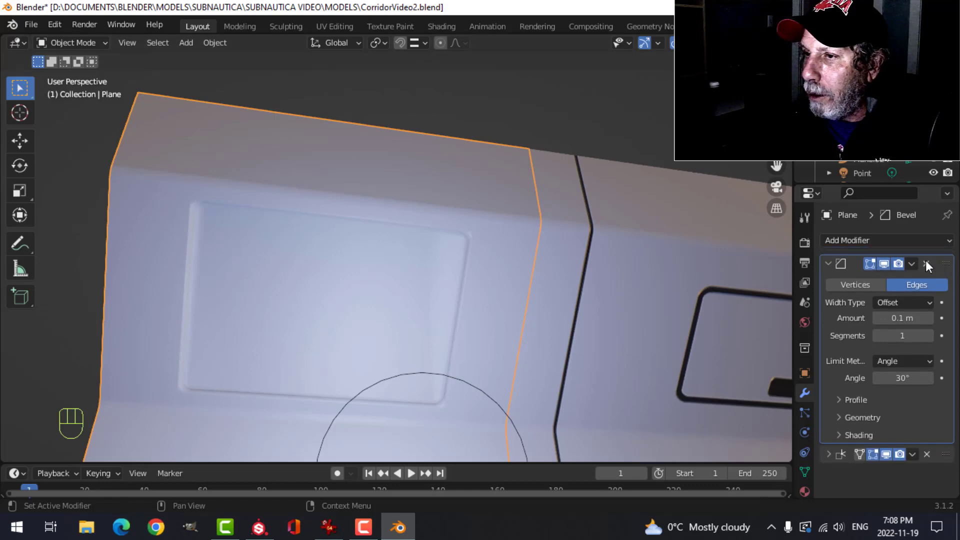
click(937, 344)
click(937, 345)
key(alt+a)
drag(522, 278, 482, 288)
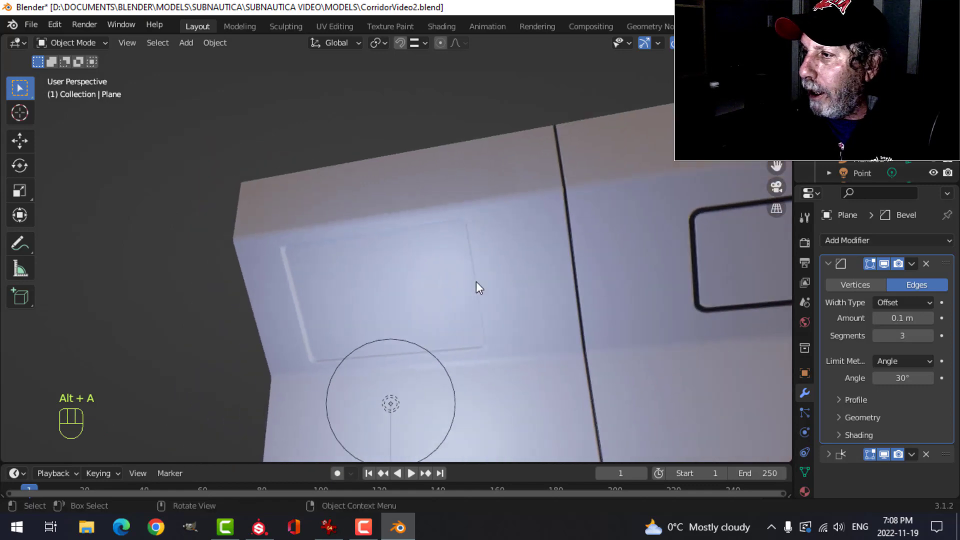
drag(490, 280, 553, 323)
drag(516, 318, 476, 288)
Review the glowing WallMonitor screen on the wall section and save the corridor file.
drag(487, 293, 466, 307)
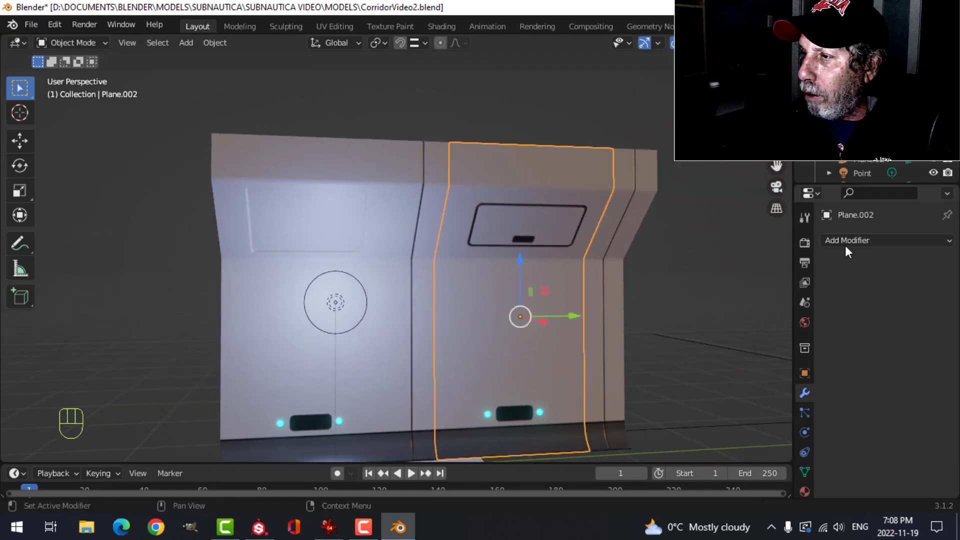
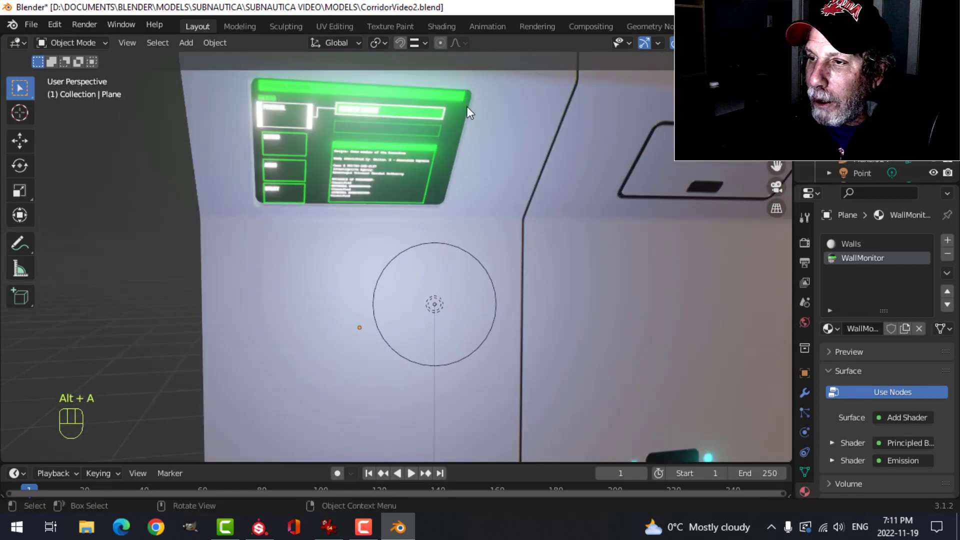
middle_click(490, 218)
middle_click(514, 239)
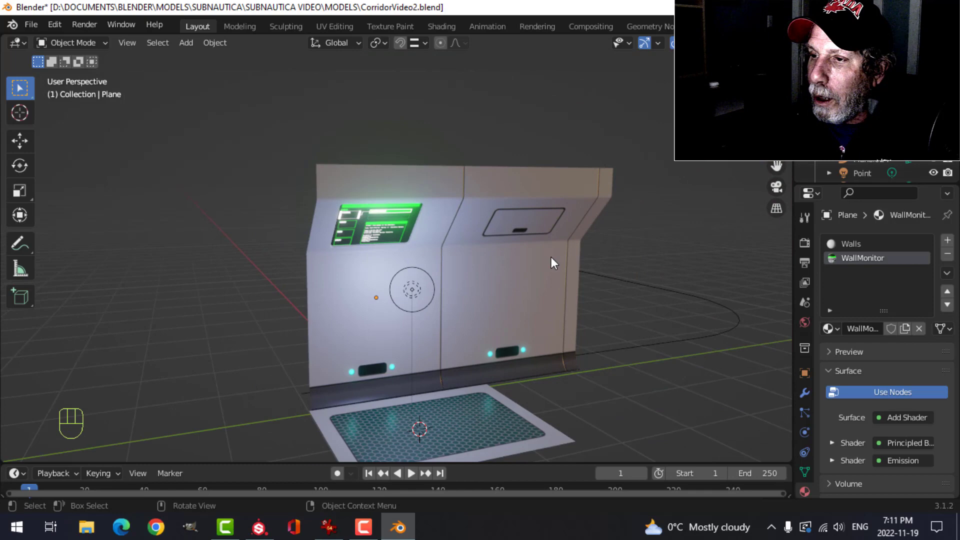
middle_click(546, 265)
drag(537, 265, 524, 265)
key(ctrl+s)
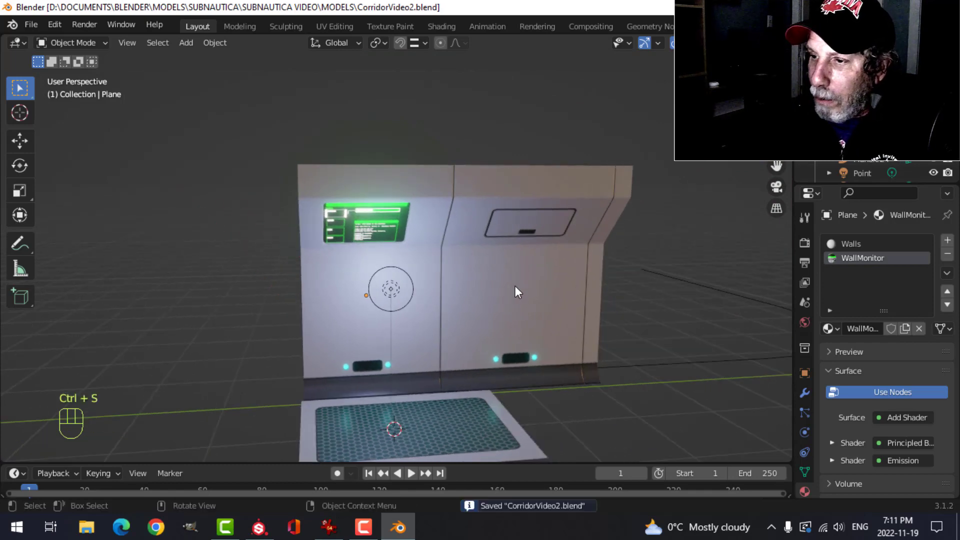
middle_click(517, 287)
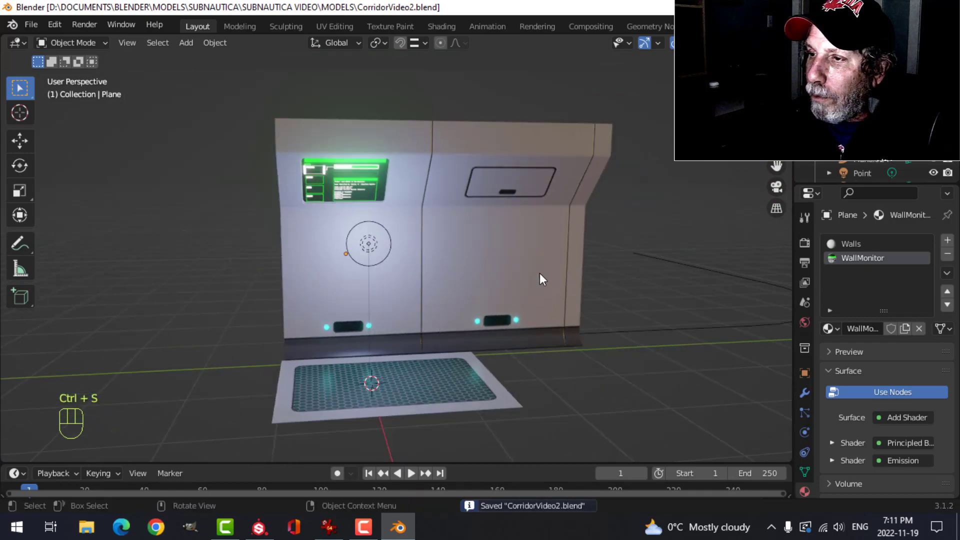
drag(510, 256, 485, 256)
middle_click(480, 259)
Duplicate the two selected wall panels and line the copy up against the wall's right end.
drag(457, 263, 440, 261)
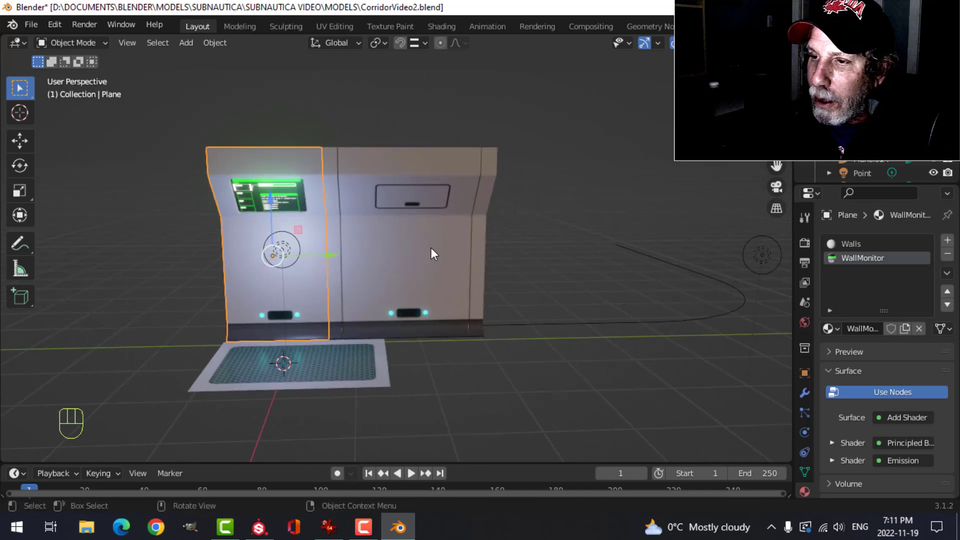
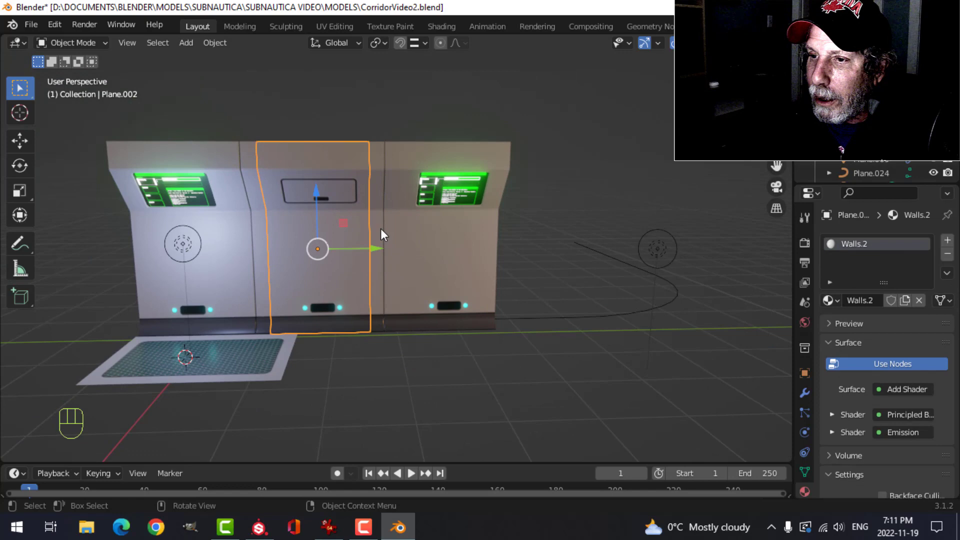
click(265, 241)
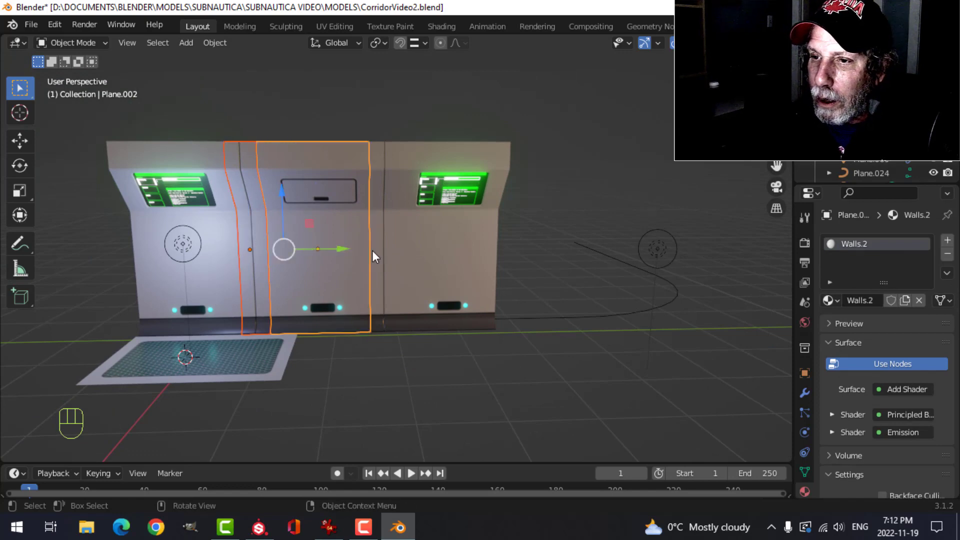
key(shift+d)
drag(394, 256, 640, 253)
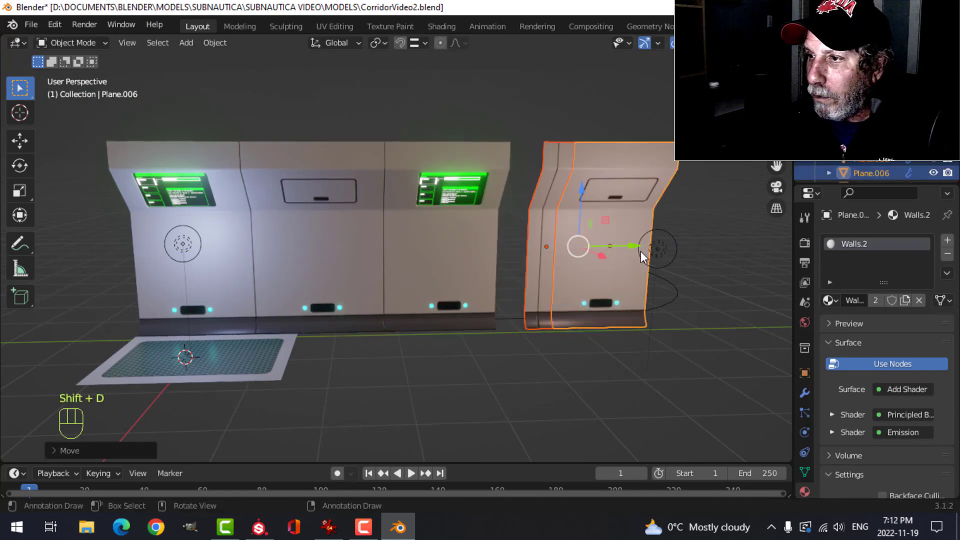
drag(632, 250, 575, 239)
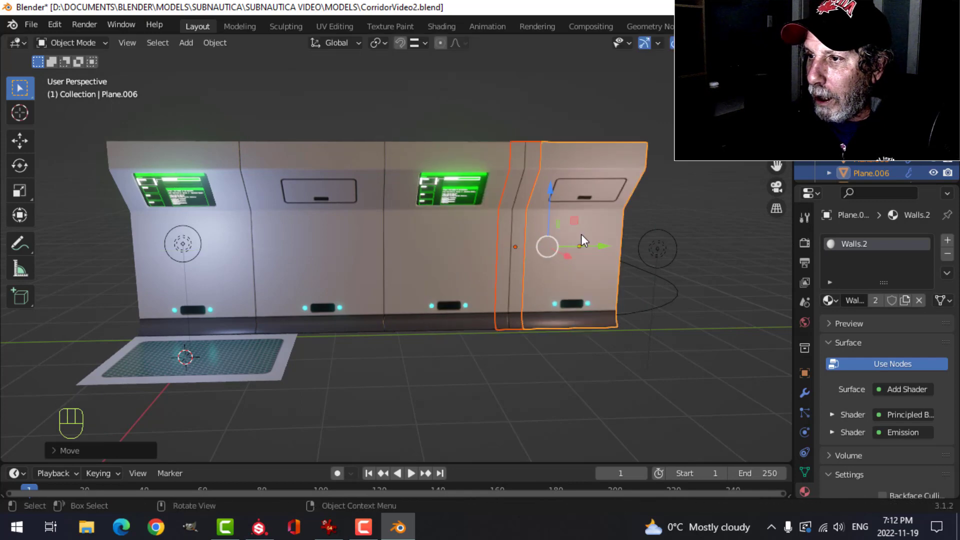
key(alt+a)
drag(554, 247, 508, 244)
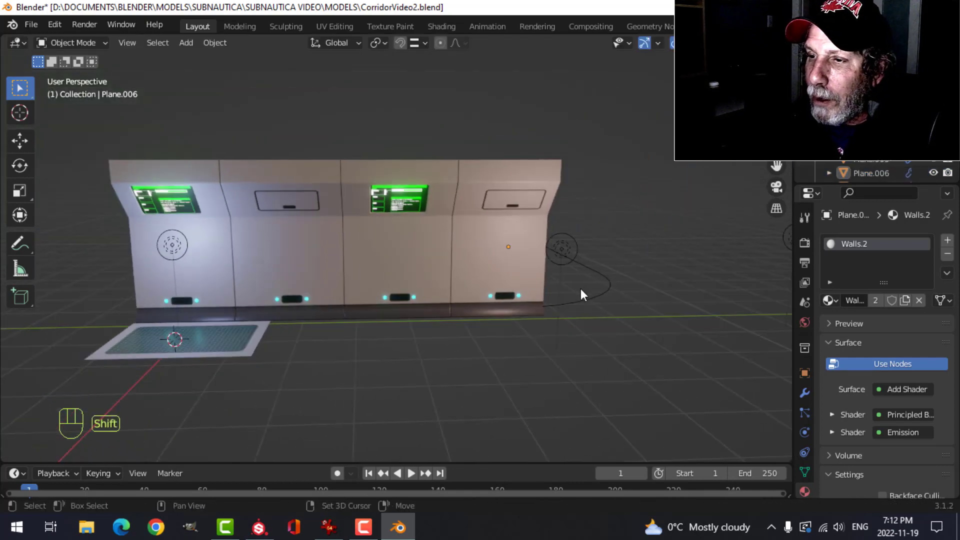
drag(568, 299, 511, 288)
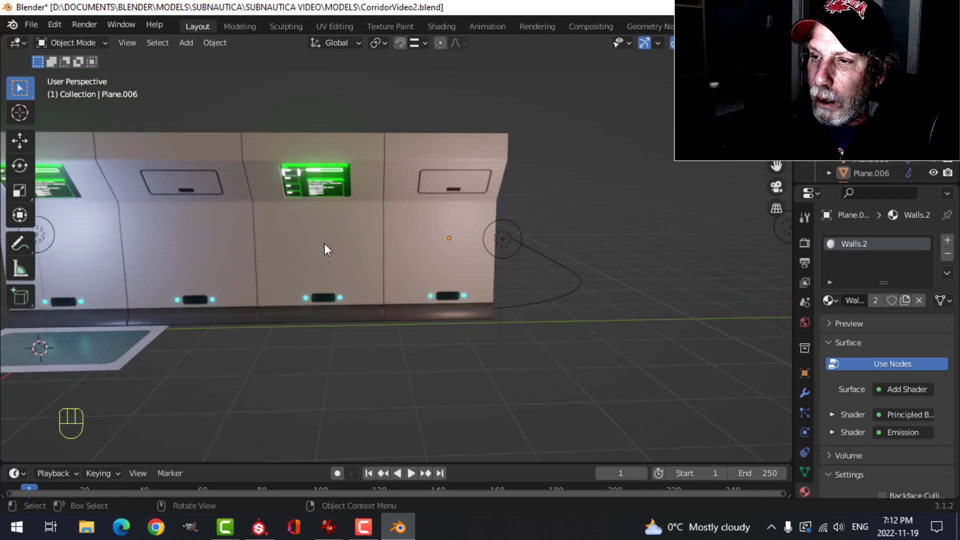
Select the extra wall panel copies and delete them, leaving the original two-panel section.
click(299, 229)
drag(384, 225, 418, 228)
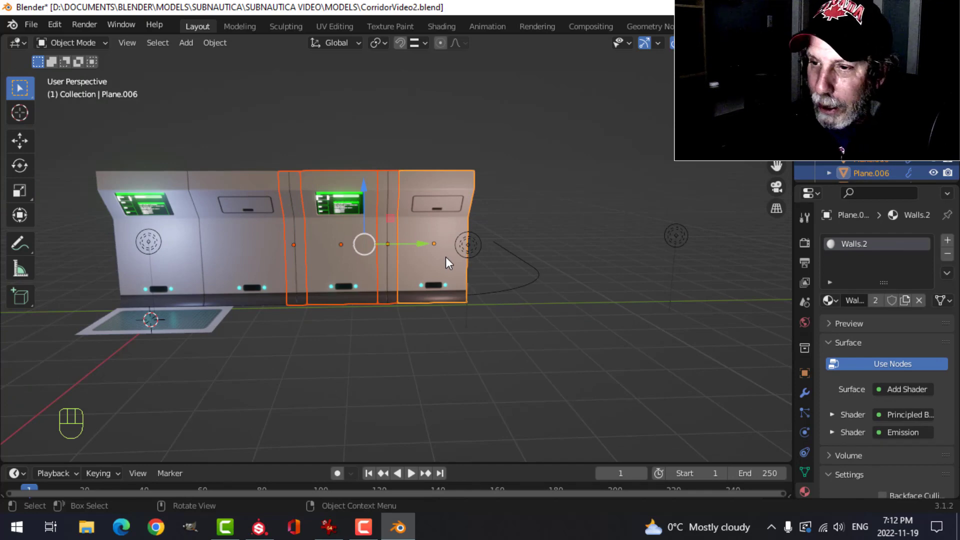
key(alt+a)
drag(274, 232, 316, 227)
middle_click(287, 216)
click(521, 214)
click(498, 209)
key(x)
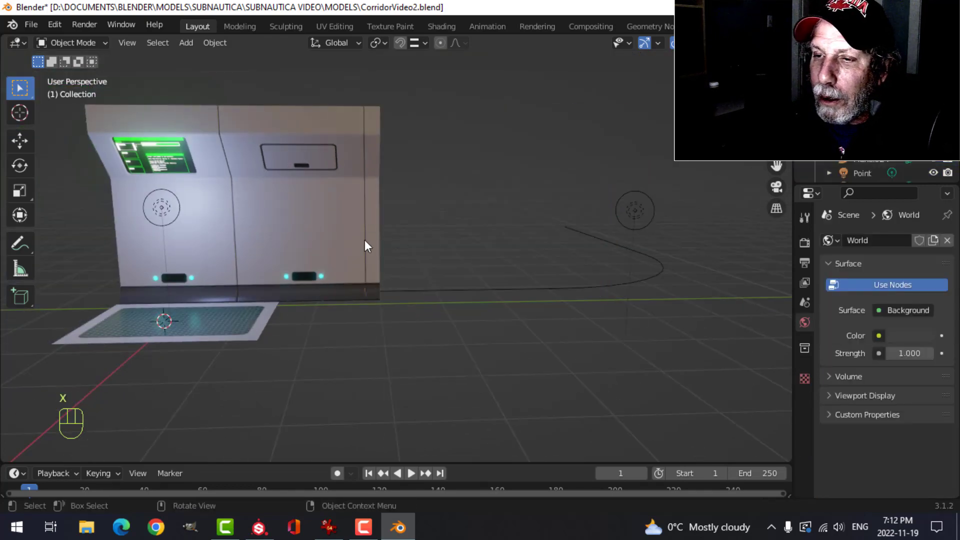
Join the wall section into one object, duplicate it and place the copy right after the original.
click(374, 212)
drag(333, 213, 316, 214)
drag(238, 211, 210, 211)
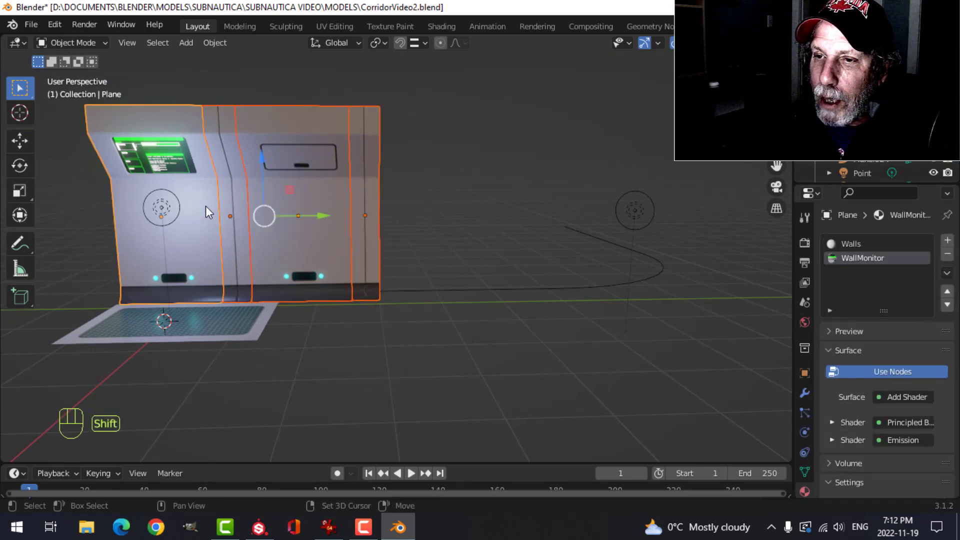
key(ctrl+j)
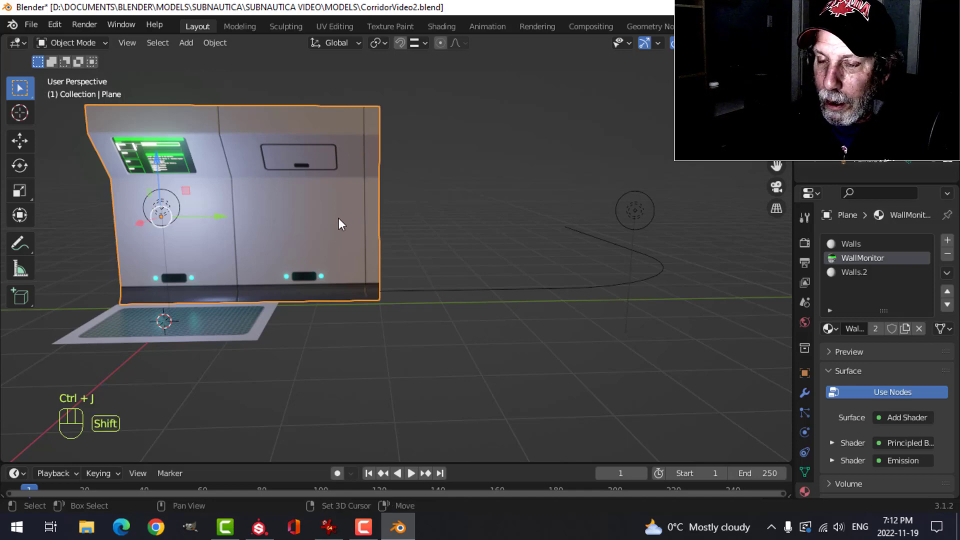
key(shift+d)
click(221, 219)
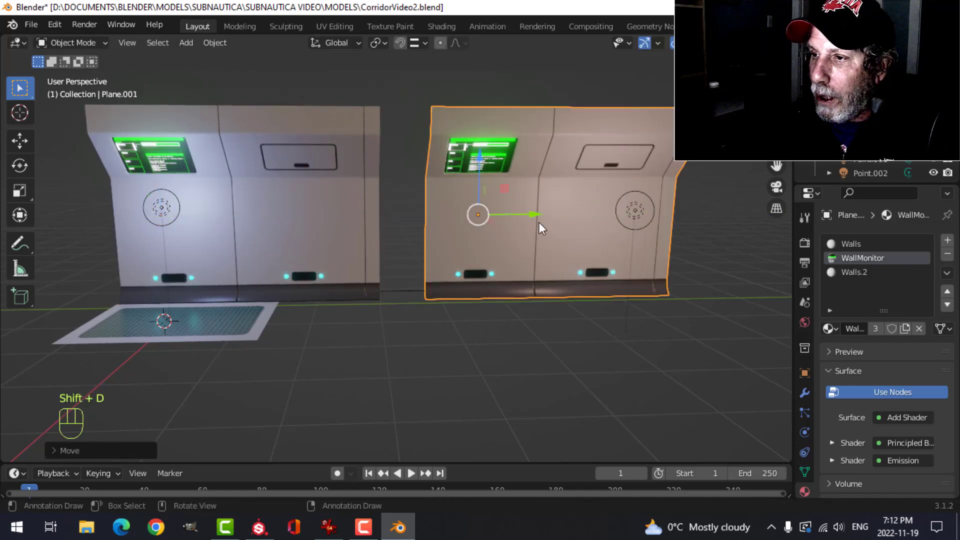
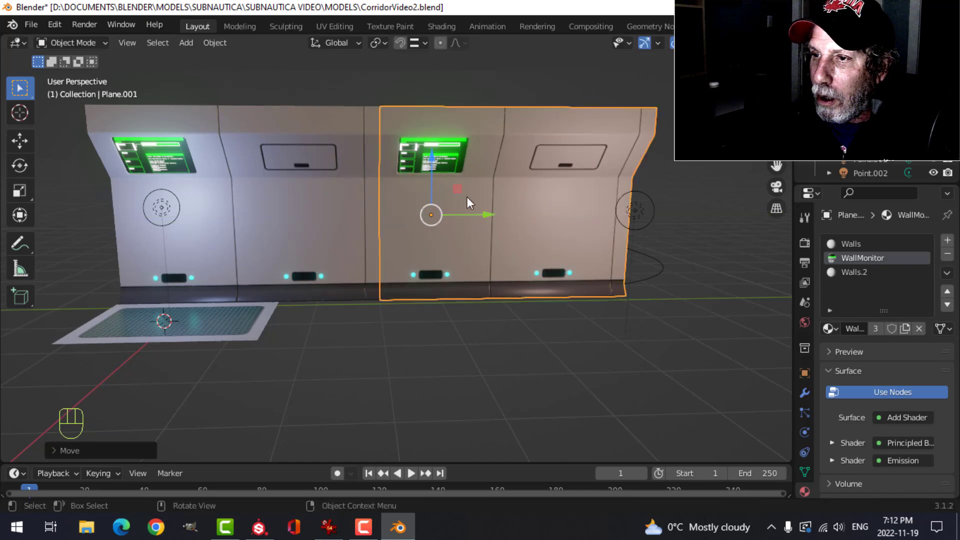
key(alt+a)
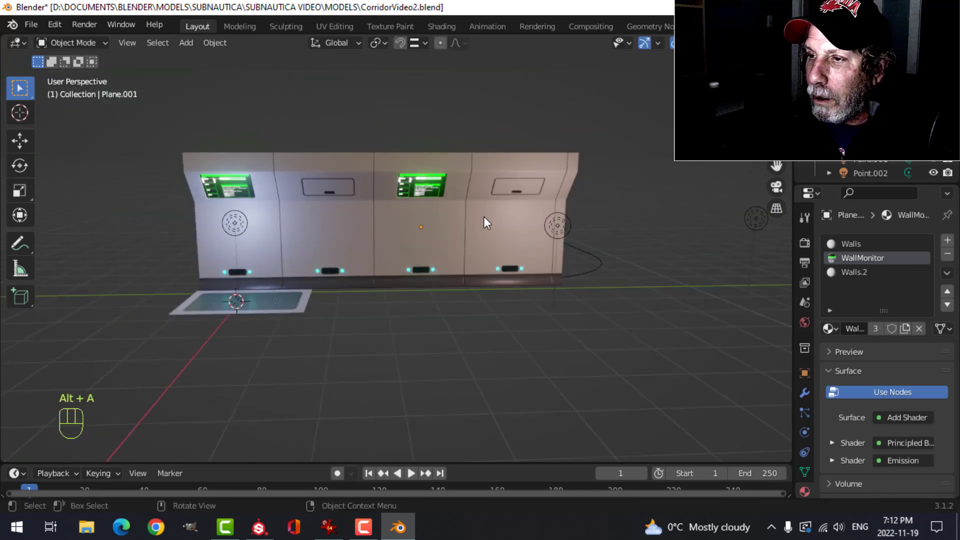
Join both sections, duplicate them again and snap the copy to the wall's end for an eight-panel run.
click(511, 230)
key(Tab)
key(Tab)
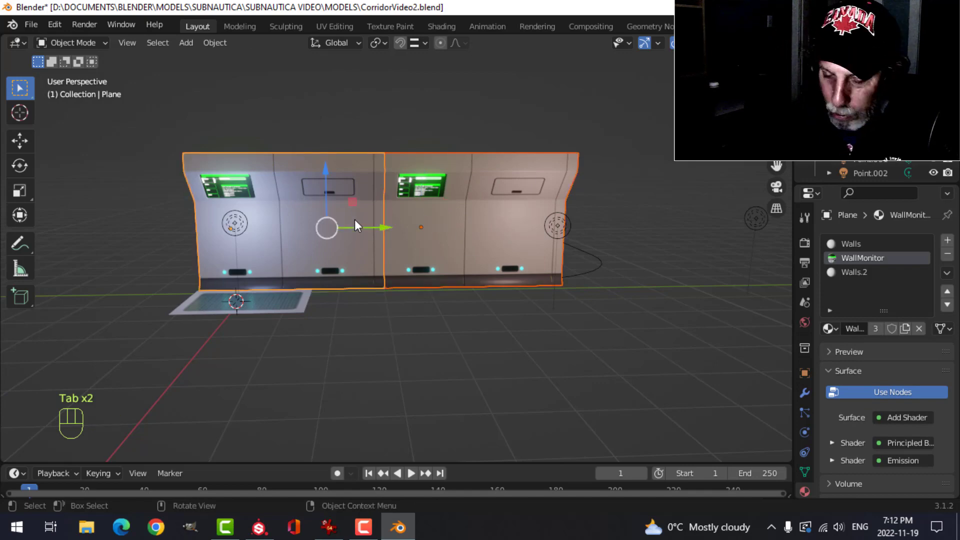
key(ctrl+j)
drag(482, 247, 404, 250)
key(shift+d)
drag(256, 243, 545, 232)
drag(534, 240, 525, 236)
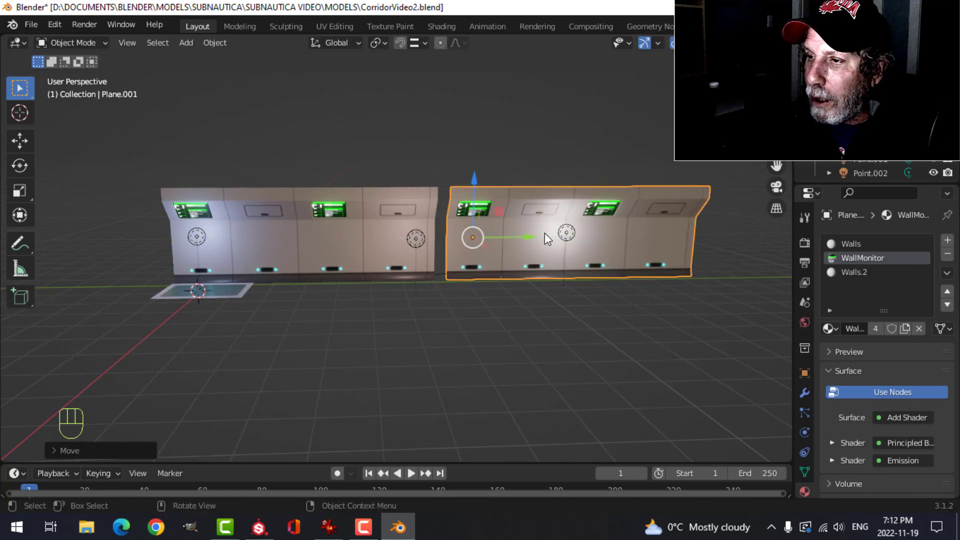
click(529, 242)
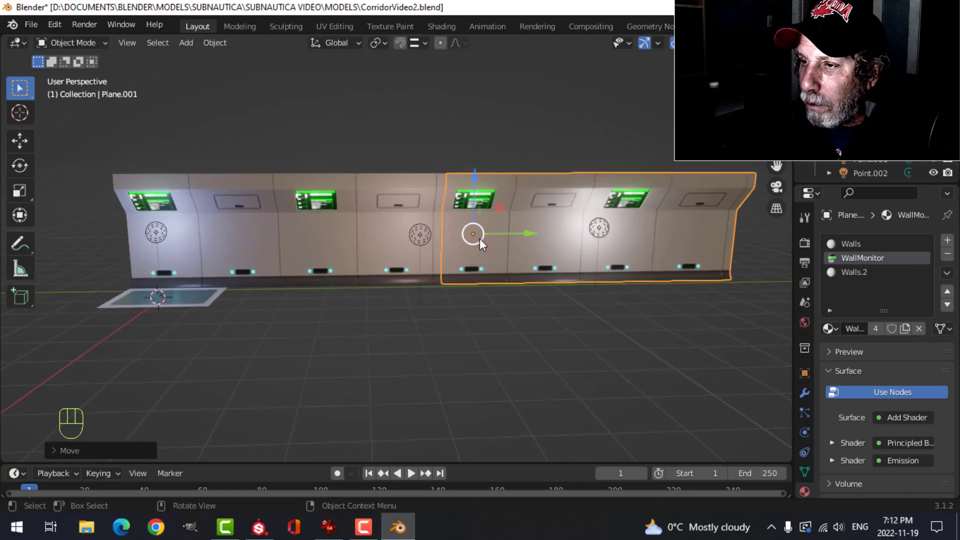
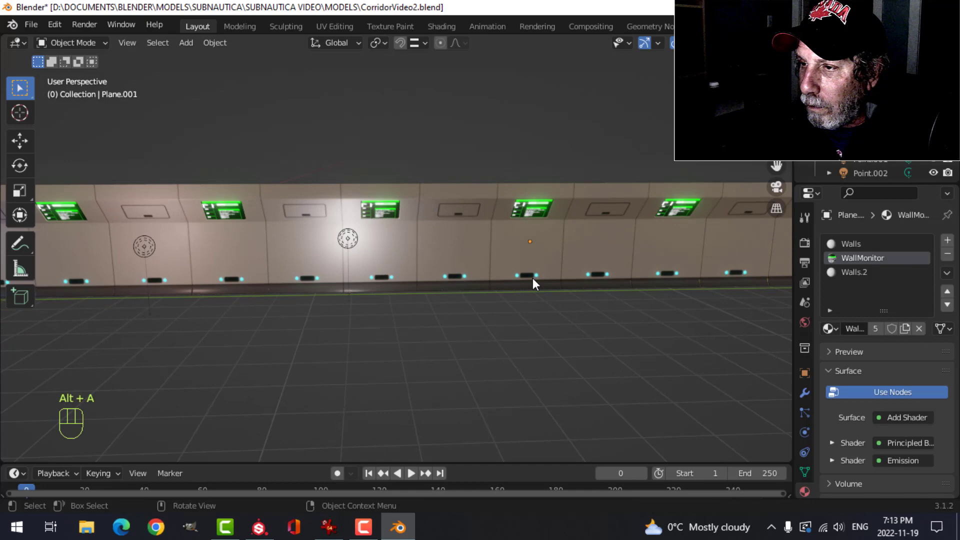
Orbit the view to look along the lengthened monitor-panel wall.
middle_click(546, 273)
drag(514, 349, 571, 348)
drag(427, 294, 467, 288)
drag(438, 288, 463, 287)
middle_click(446, 273)
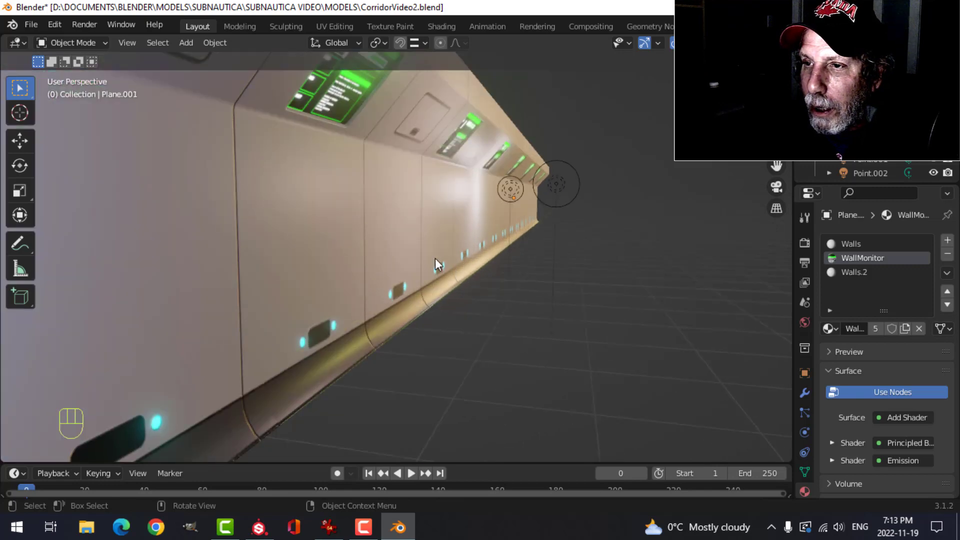
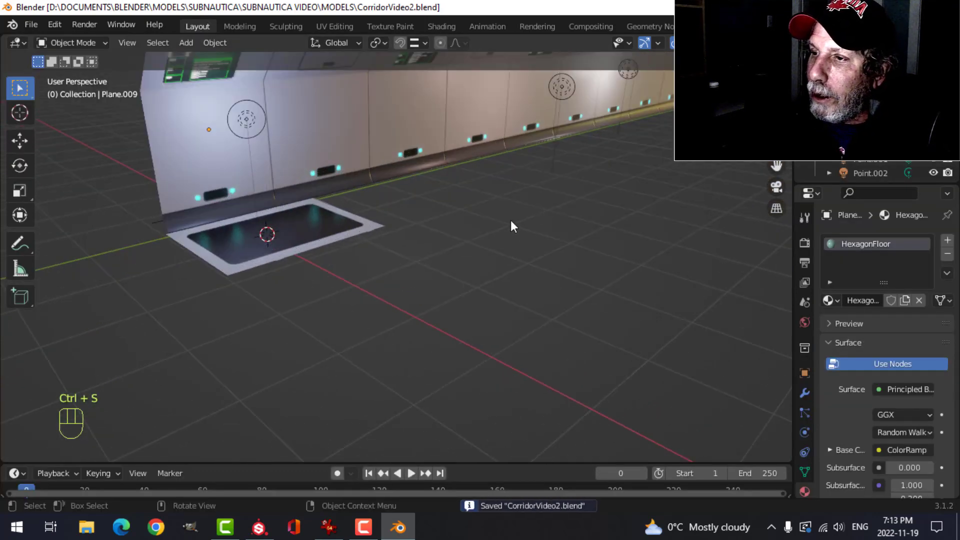
Pull the view back to see the whole wall together with the hexagon floor tile.
drag(531, 226, 468, 258)
drag(448, 255, 463, 258)
middle_click(450, 269)
drag(465, 267, 471, 260)
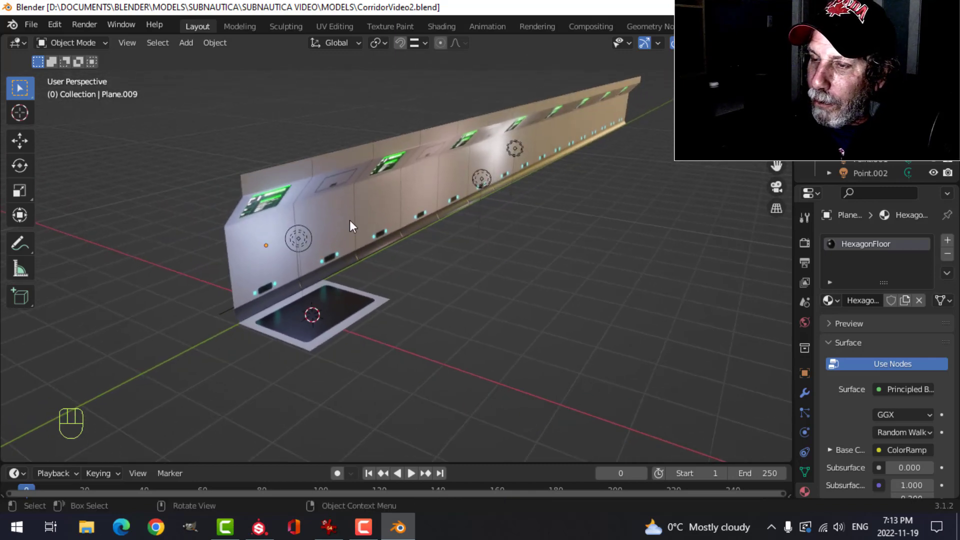
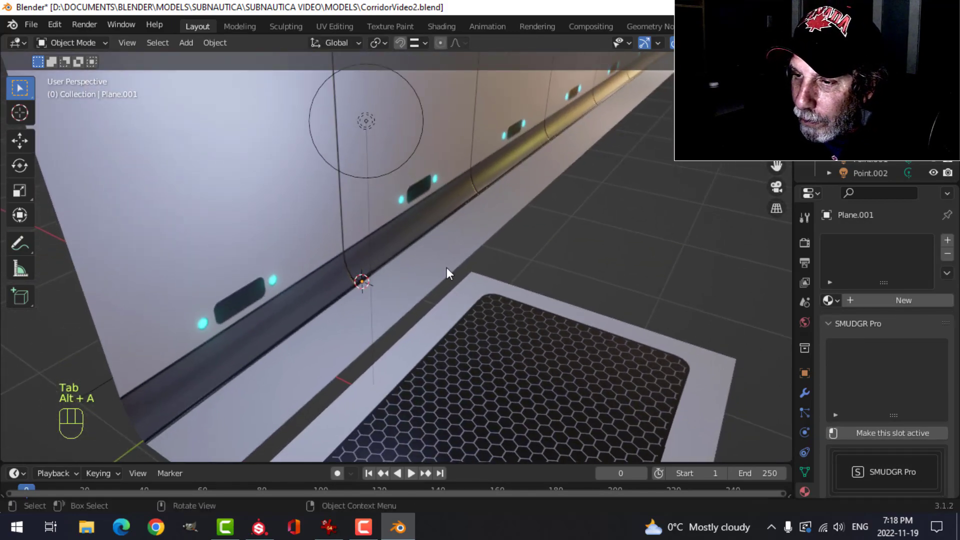
Select the floor strip along the wall's base and isolate it in Local View.
click(412, 304)
key(alt+a)
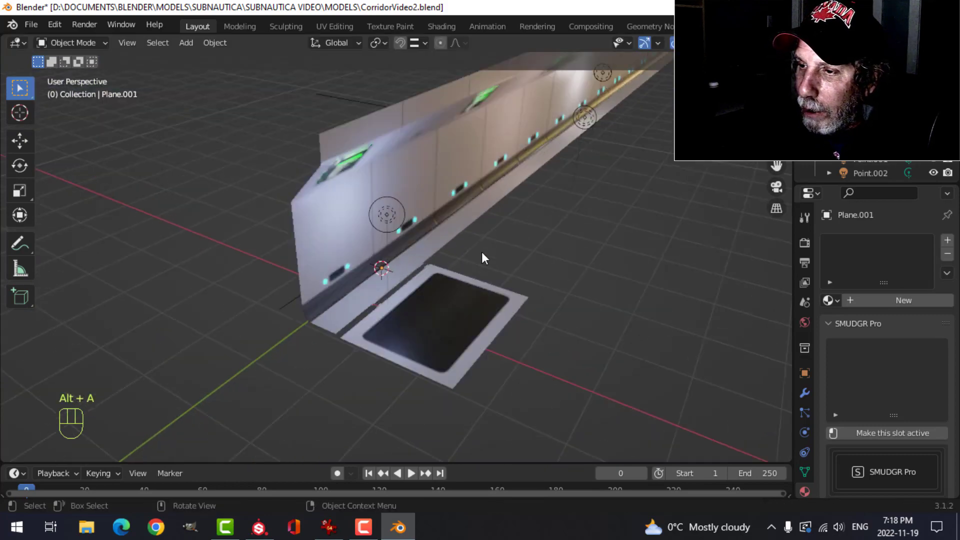
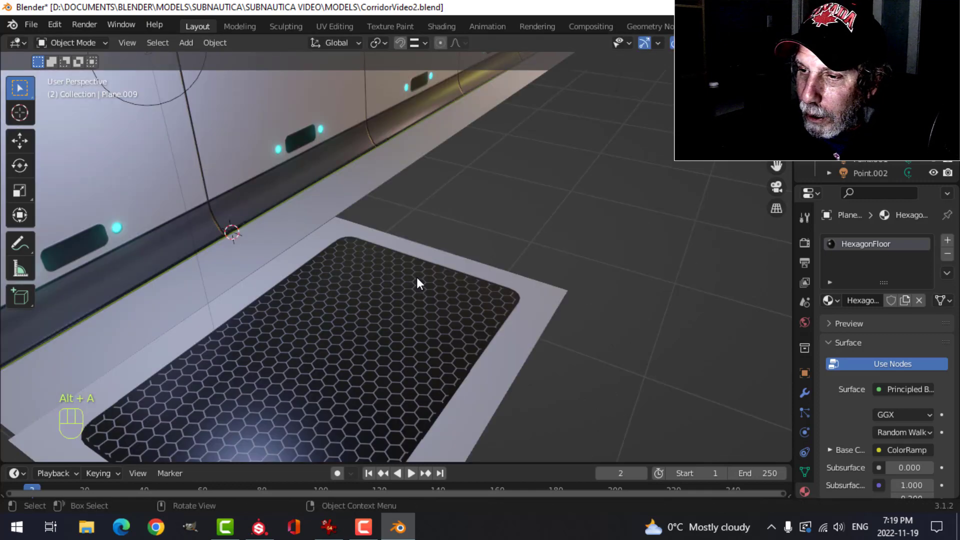
middle_click(426, 276)
middle_click(378, 304)
drag(508, 299, 441, 299)
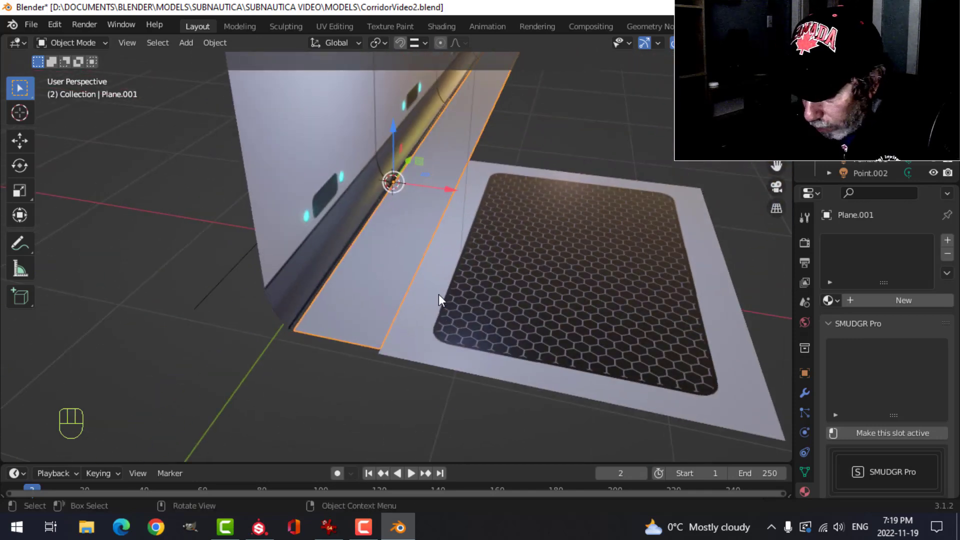
key(/)
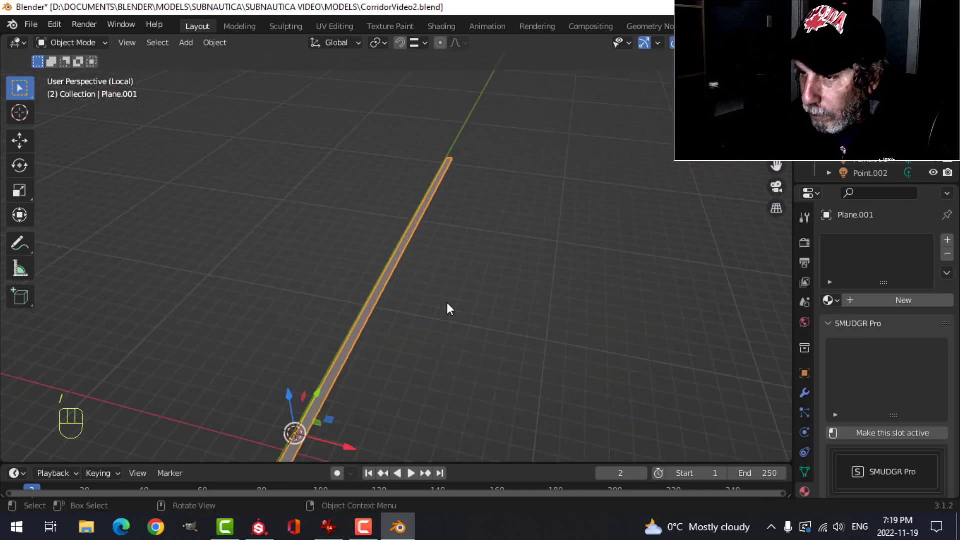
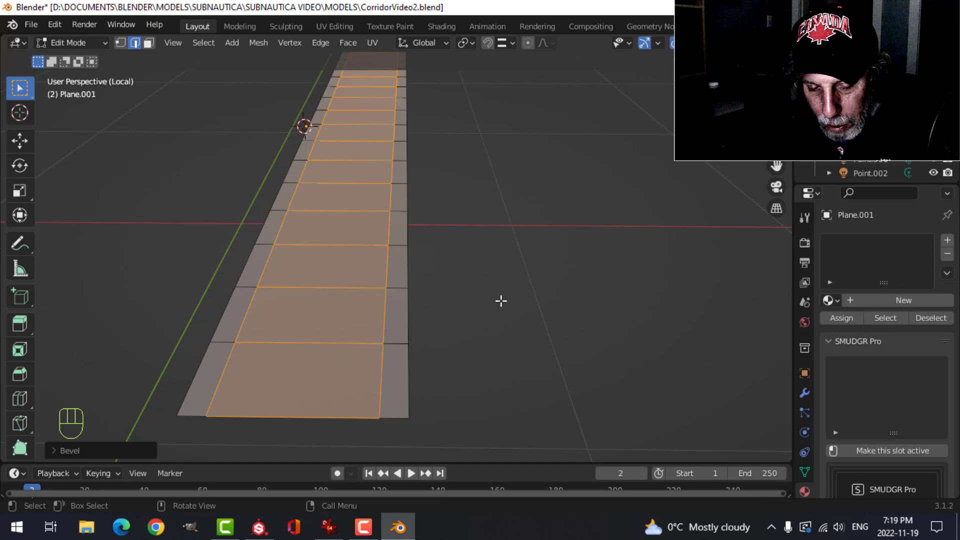
Scale the strip's selected middle faces along X to narrow the centre section.
key(s)
key(x)
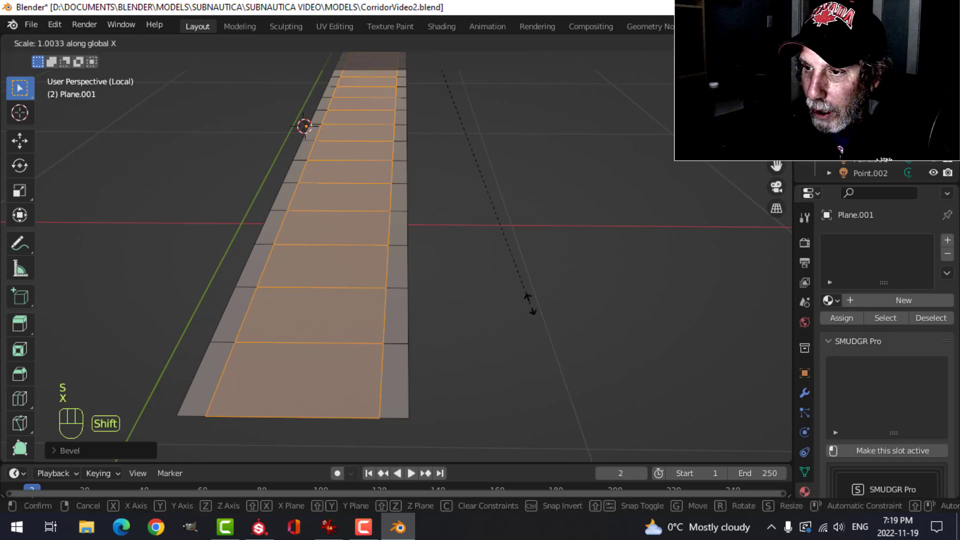
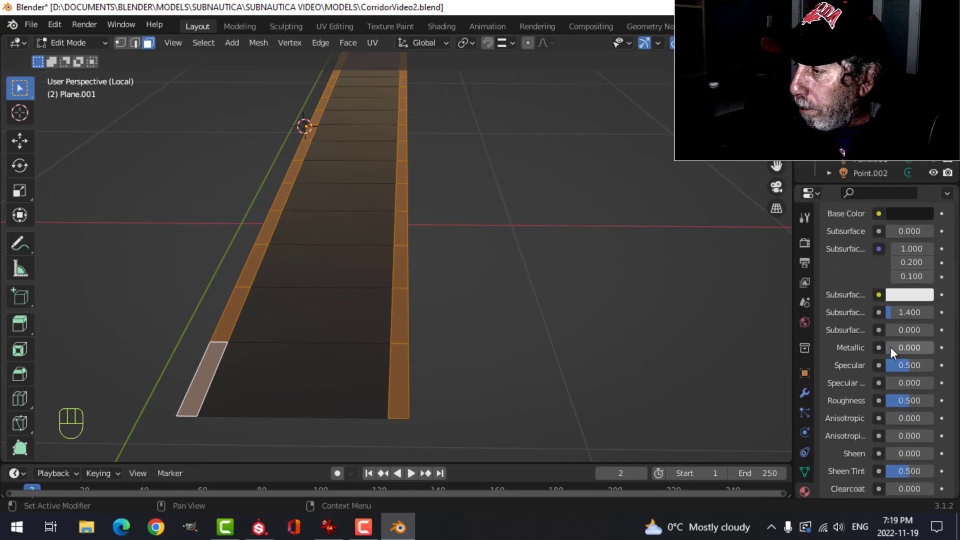
Add a Hazard material slot beside Black and assign it to the strip's selected faces.
drag(897, 352, 918, 415)
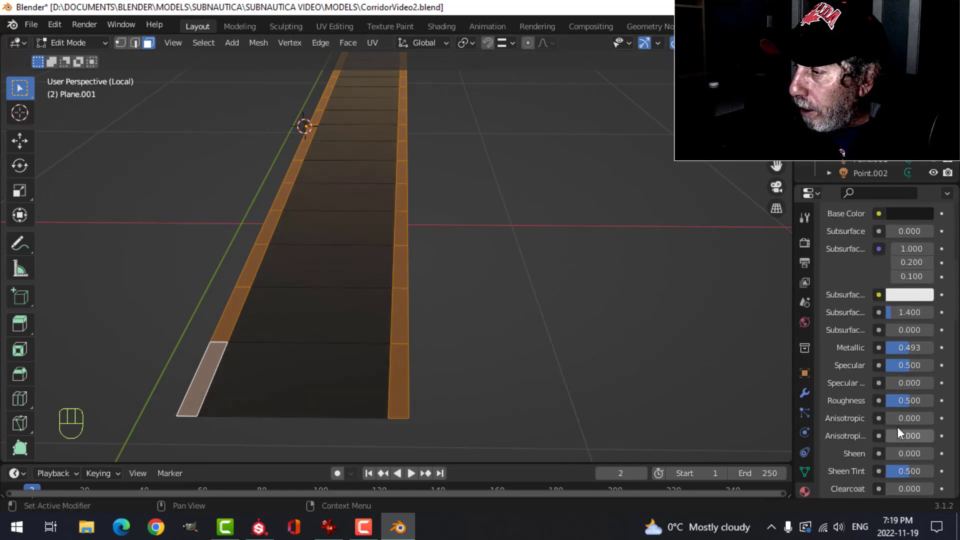
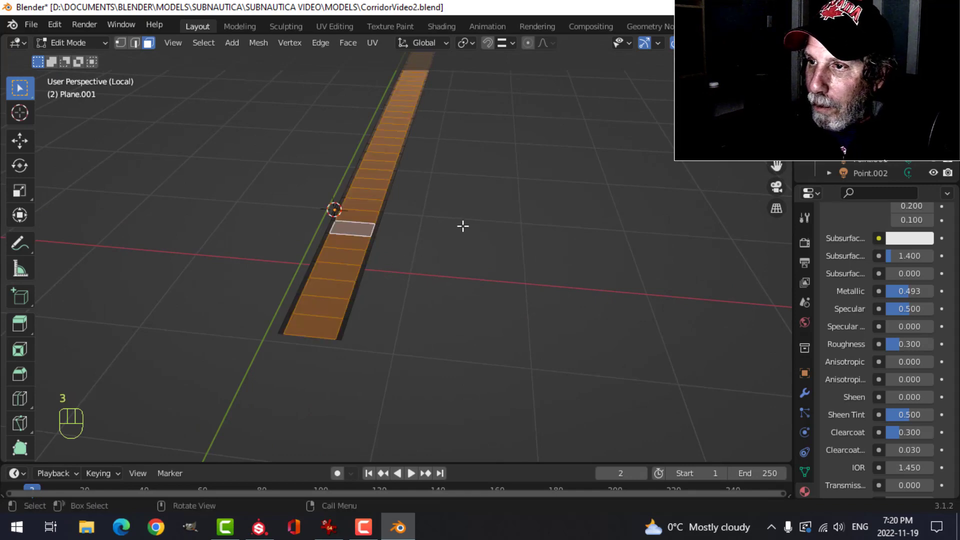
click(811, 491)
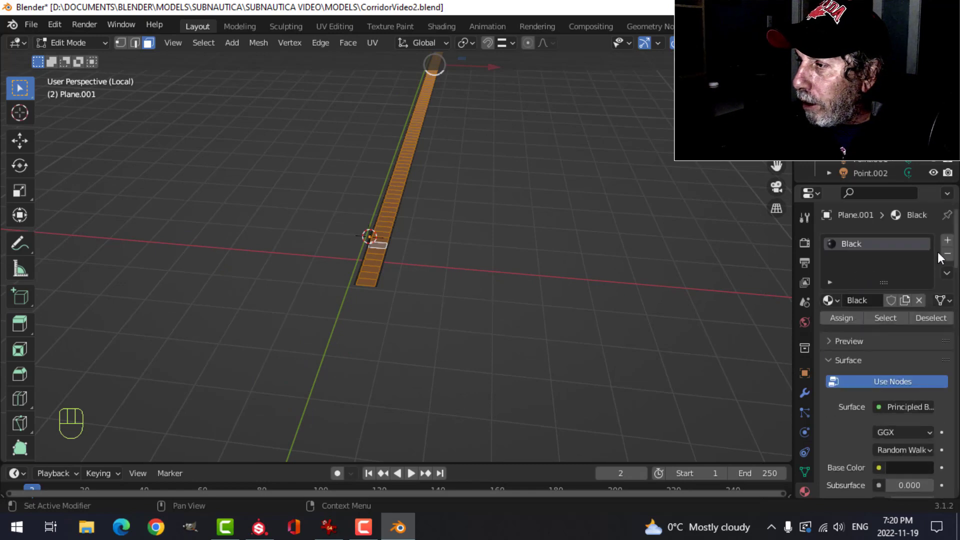
drag(958, 239, 910, 324)
click(884, 264)
drag(884, 265, 938, 260)
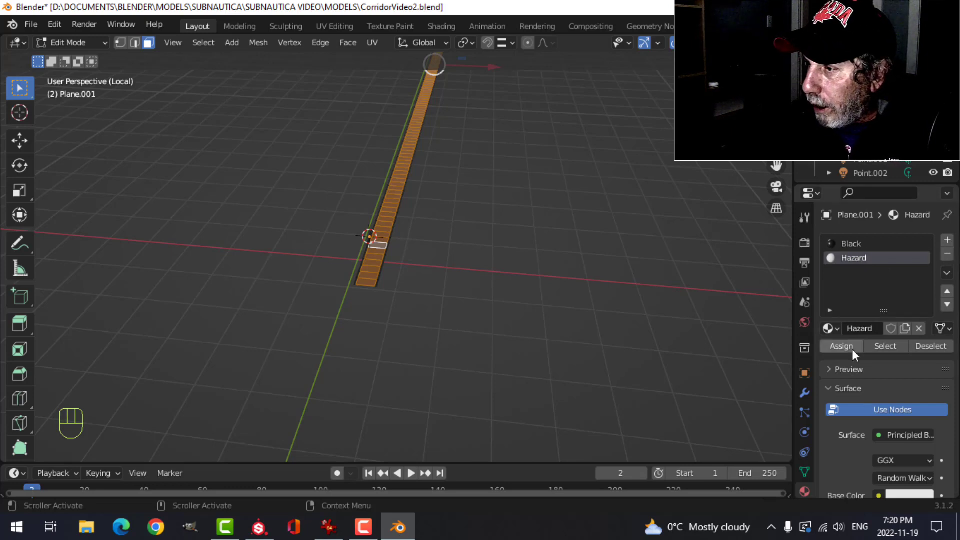
click(853, 350)
drag(921, 352, 863, 260)
click(883, 351)
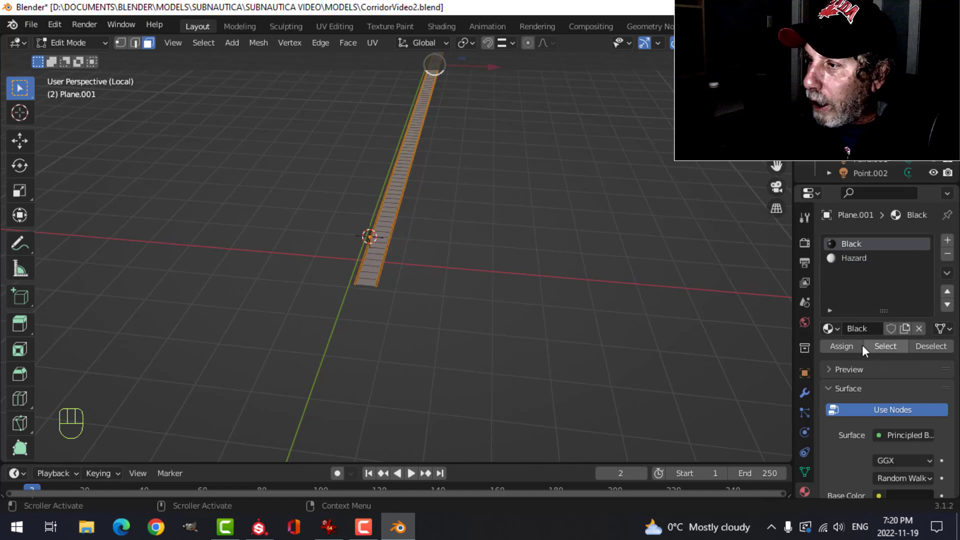
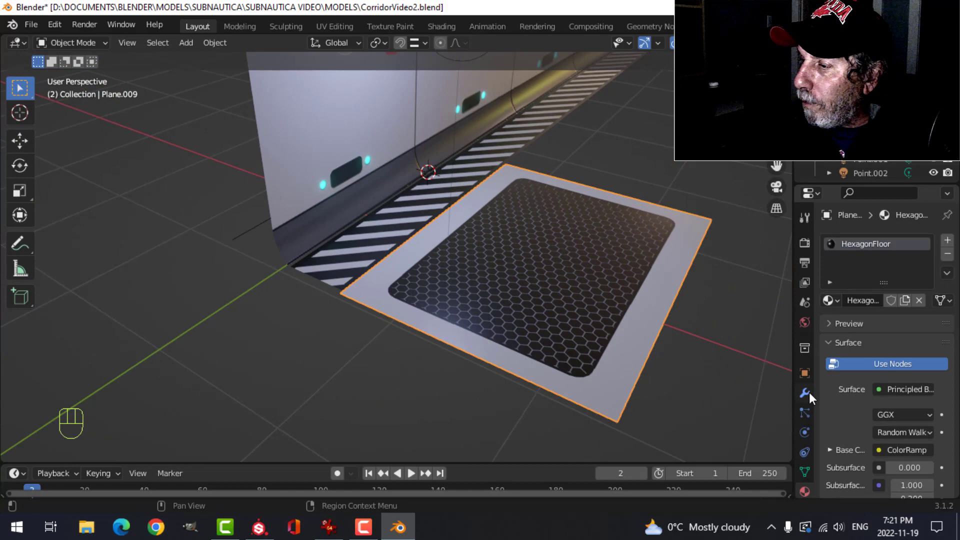
Check the floor panel's Array modifier at count six and pull back to view it along the corridor.
click(815, 398)
click(896, 265)
key(alt+a)
middle_click(704, 239)
middle_click(687, 237)
middle_click(657, 233)
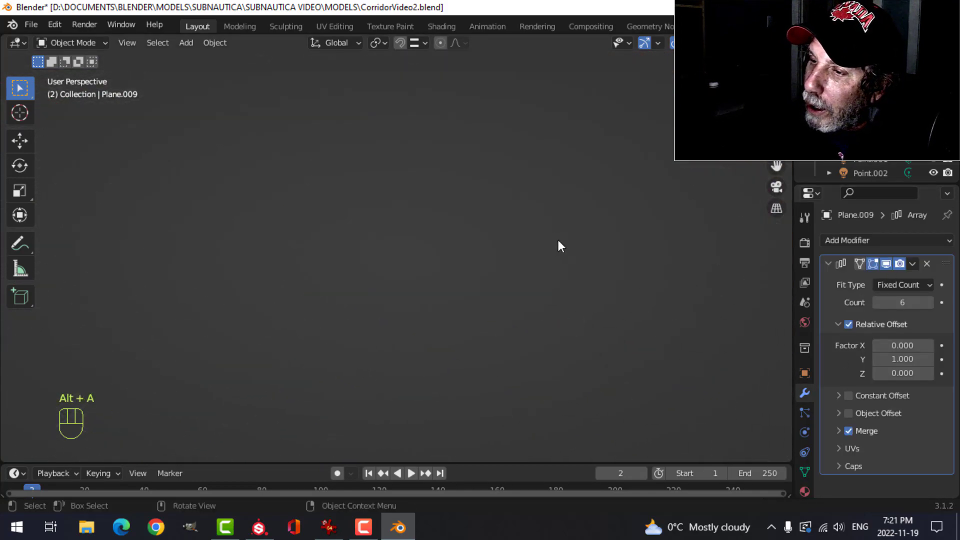
drag(549, 251, 540, 258)
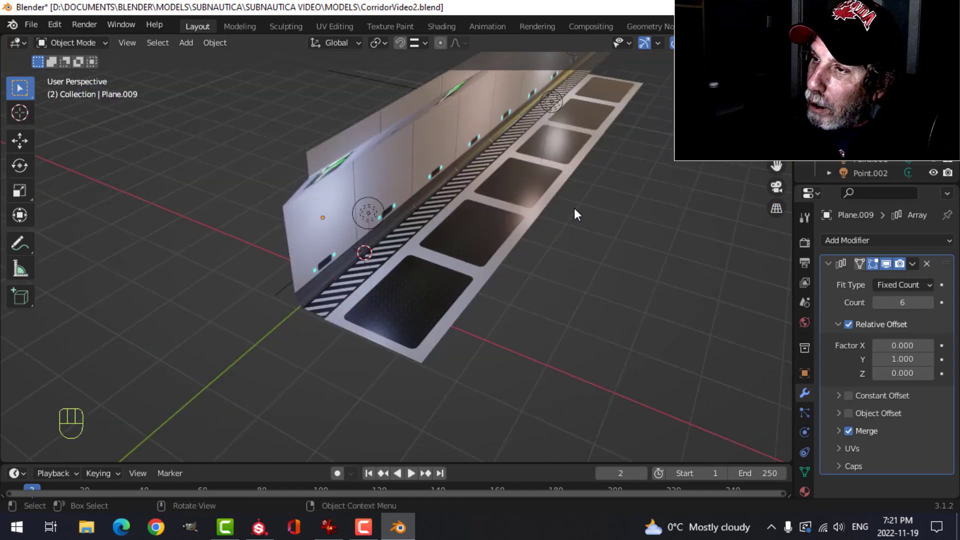
drag(594, 201, 570, 207)
drag(563, 216, 582, 189)
drag(515, 220, 508, 245)
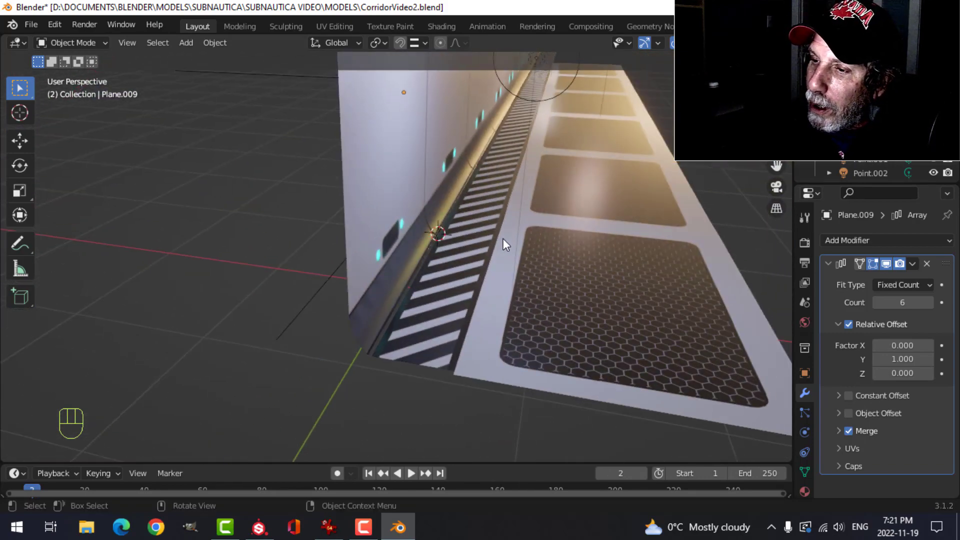
Select the paneled wall and hazard strip, join them, and zoom out over the whole corridor.
click(458, 268)
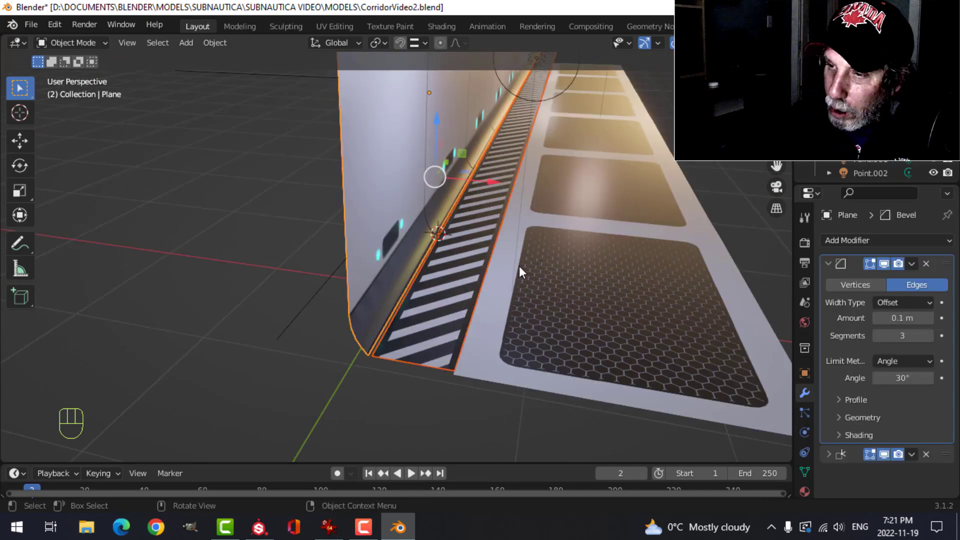
key(alt+a)
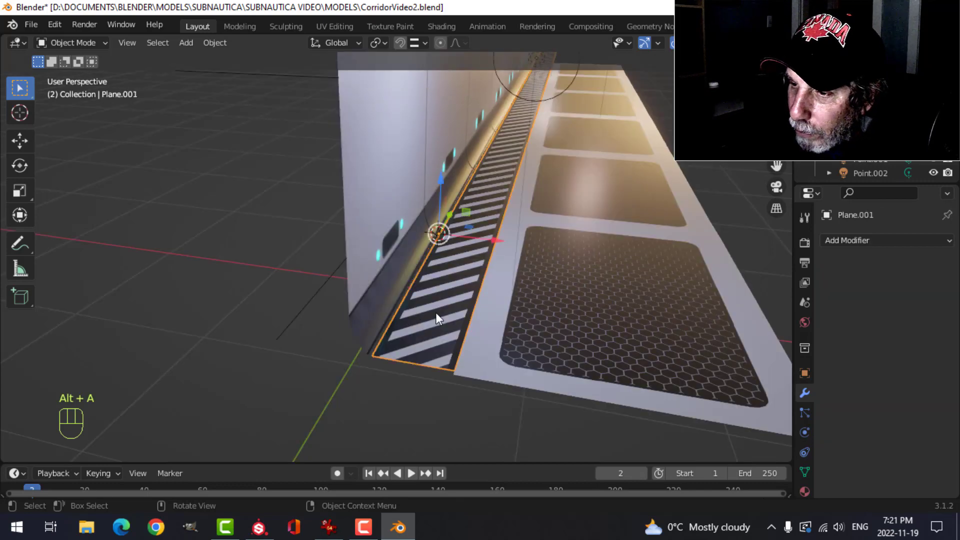
drag(500, 247, 500, 263)
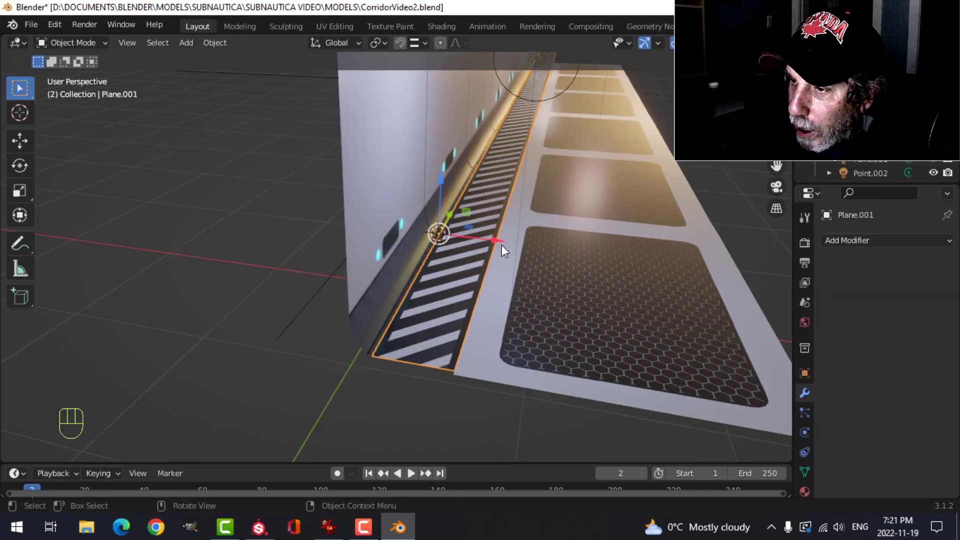
drag(502, 246, 427, 293)
key(alt+a)
click(446, 306)
drag(406, 280, 423, 279)
key(ctrl+j)
key(alt+a)
middle_click(505, 239)
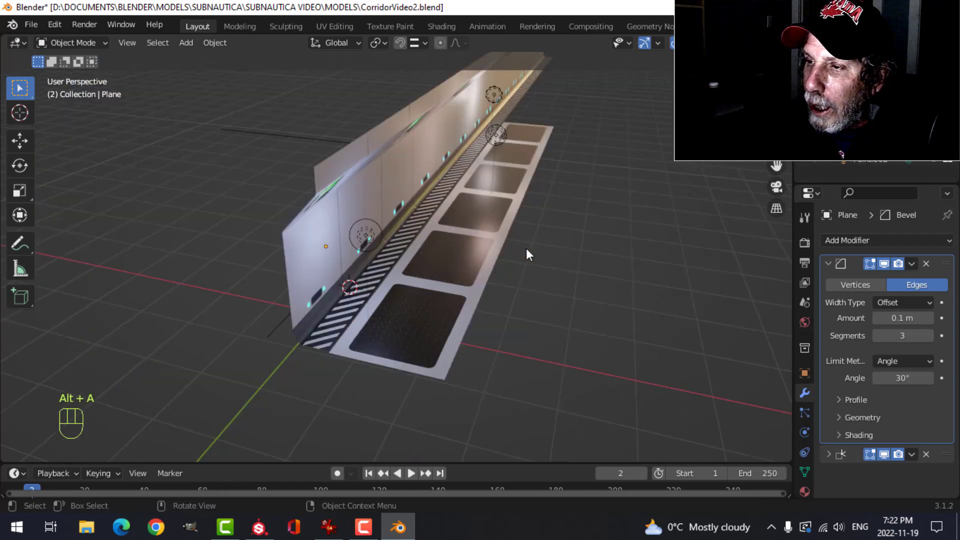
drag(519, 255, 444, 257)
middle_click(441, 248)
middle_click(472, 264)
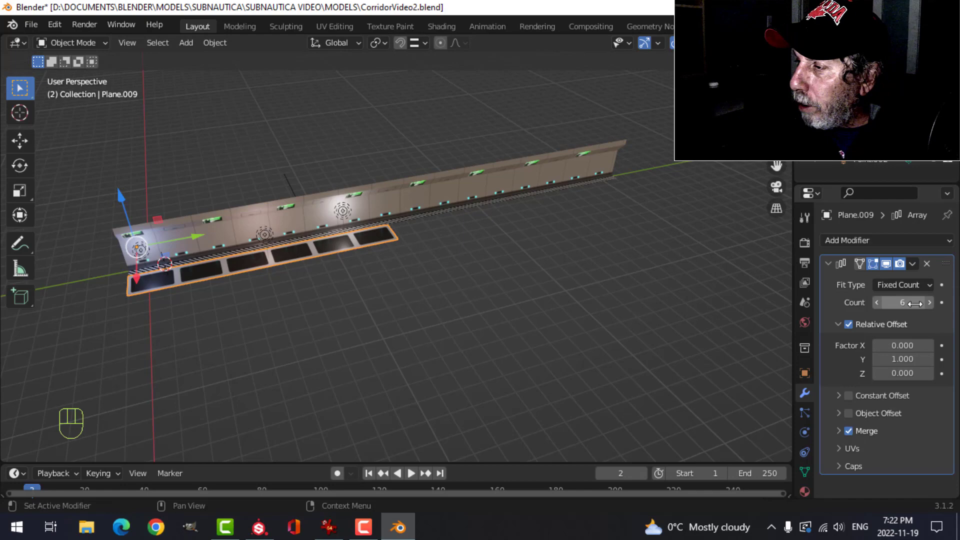
Set the floor panel Array modifier Count to 13 so the hexagon tiles span the wall.
click(934, 306)
click(930, 307)
double_click(930, 307)
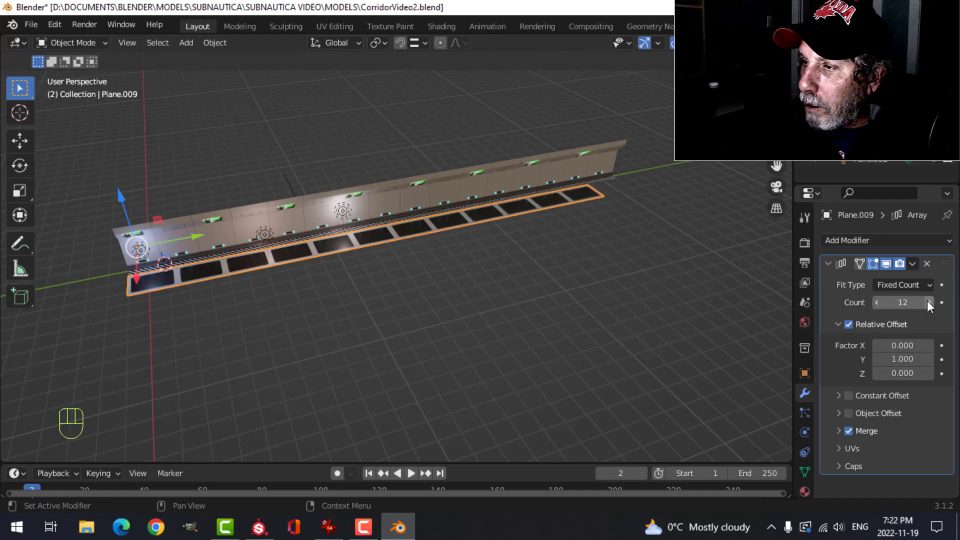
click(930, 306)
Orbit and zoom along the corridor to inspect the wall monitors and hexagon floor tiles.
drag(586, 252, 588, 272)
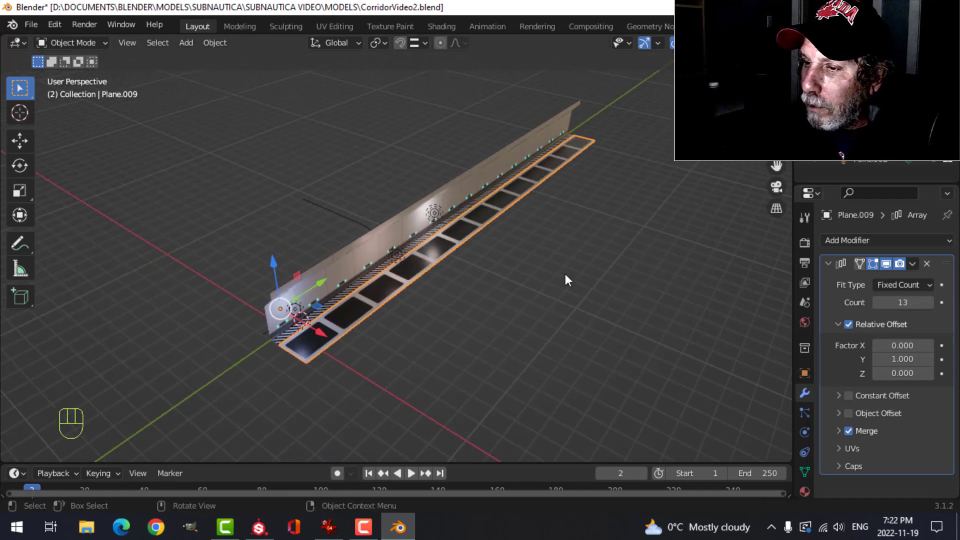
key(alt+a)
middle_click(539, 274)
middle_click(519, 301)
middle_click(537, 289)
middle_click(543, 285)
drag(513, 229, 472, 243)
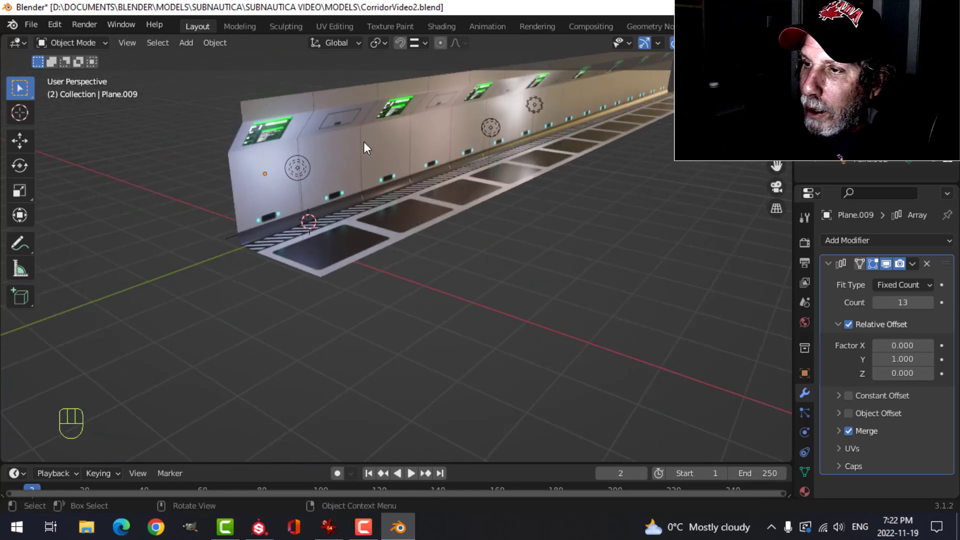
drag(442, 182, 464, 184)
drag(529, 249, 469, 213)
click(387, 201)
middle_click(463, 234)
middle_click(444, 230)
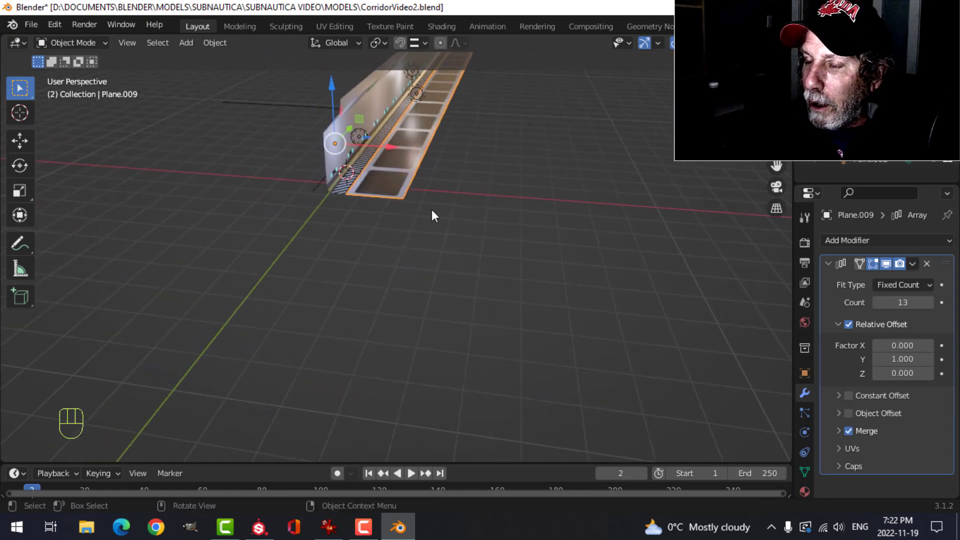
drag(426, 232, 433, 256)
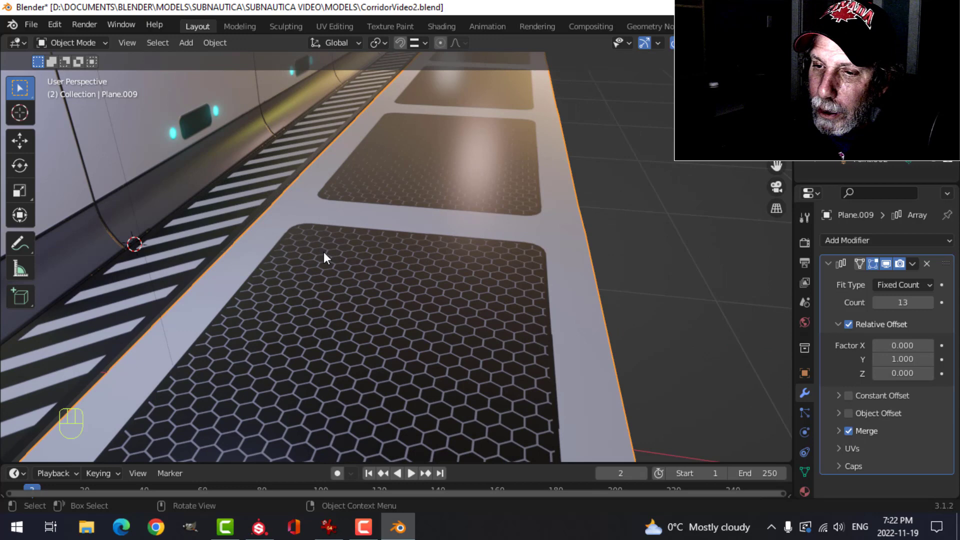
key(alt+a)
click(326, 278)
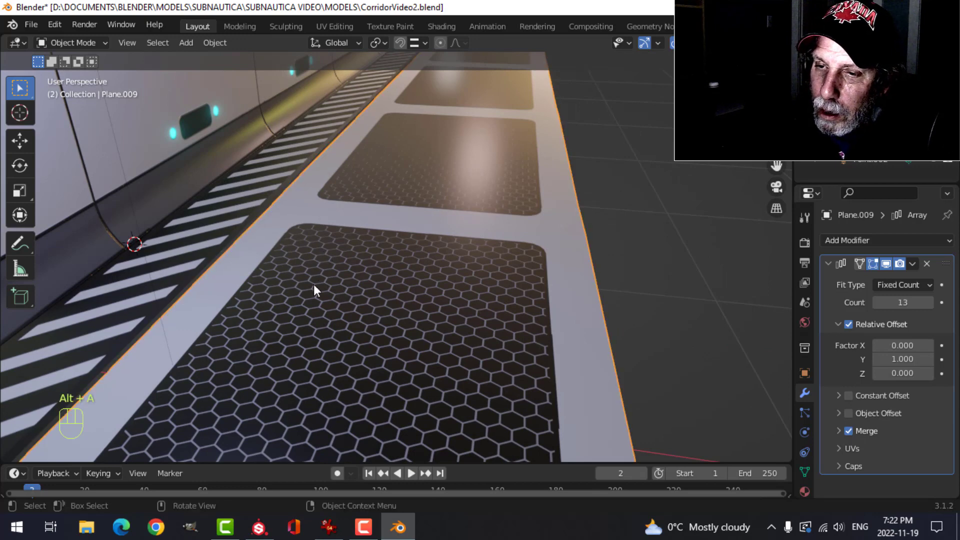
drag(299, 197, 354, 239)
key(alt+a)
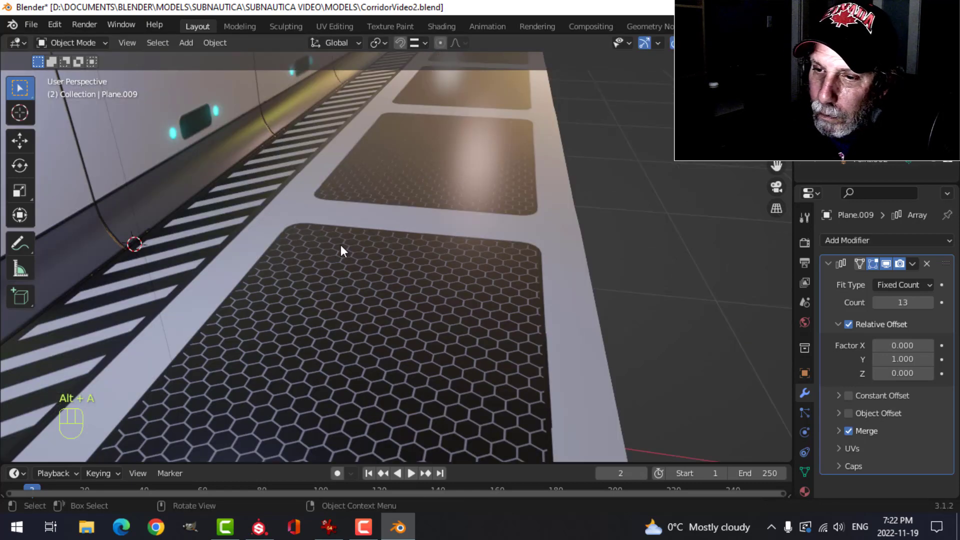
middle_click(349, 248)
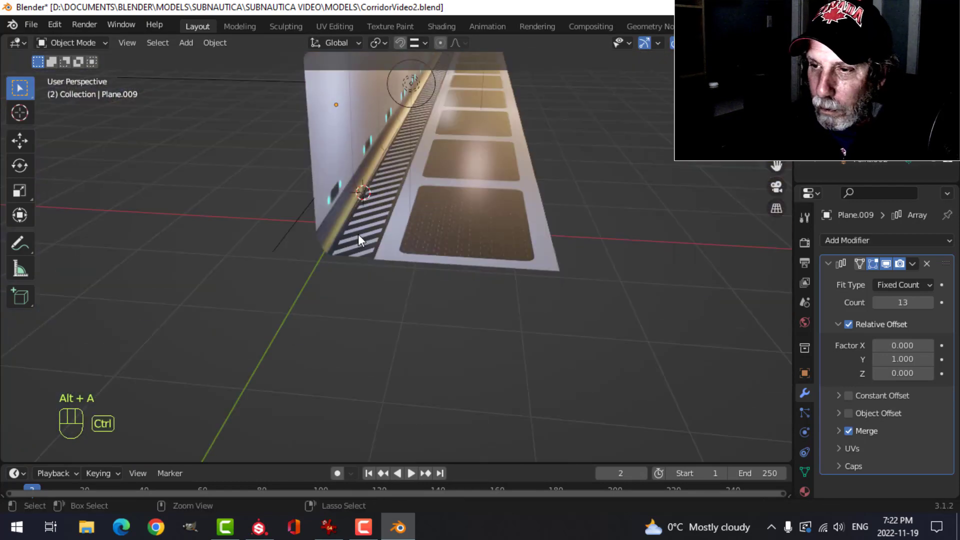
Save the file and snap the cursor to the selected corridor mesh in Edit Mode.
key(ctrl+s)
drag(425, 219, 403, 221)
middle_click(412, 222)
key(Tab)
key(a)
key(shift+s)
key(Tab)
Add a Mirror modifier across X so walls and hazard stripes line both sides.
drag(367, 193, 465, 227)
drag(443, 226, 471, 221)
drag(232, 45, 422, 112)
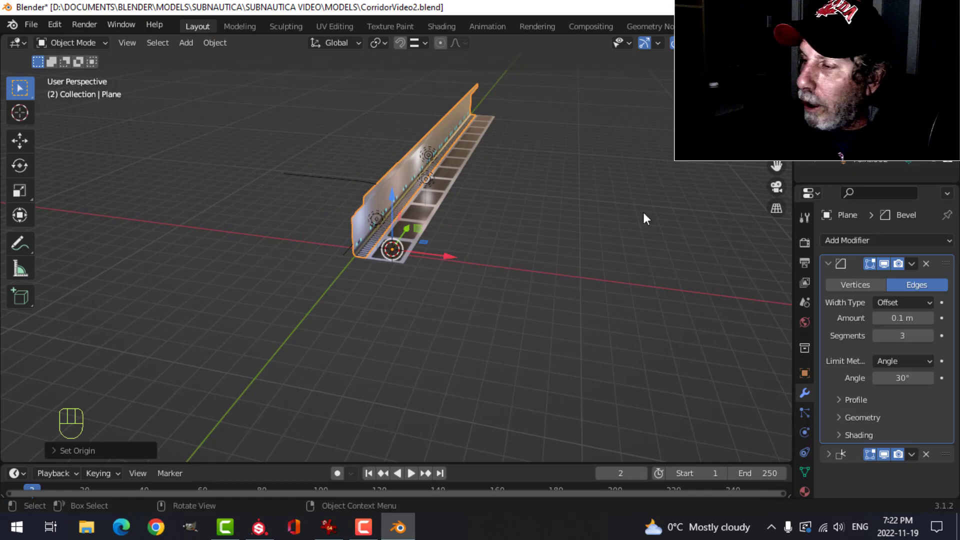
drag(839, 263, 848, 250)
drag(849, 246, 678, 399)
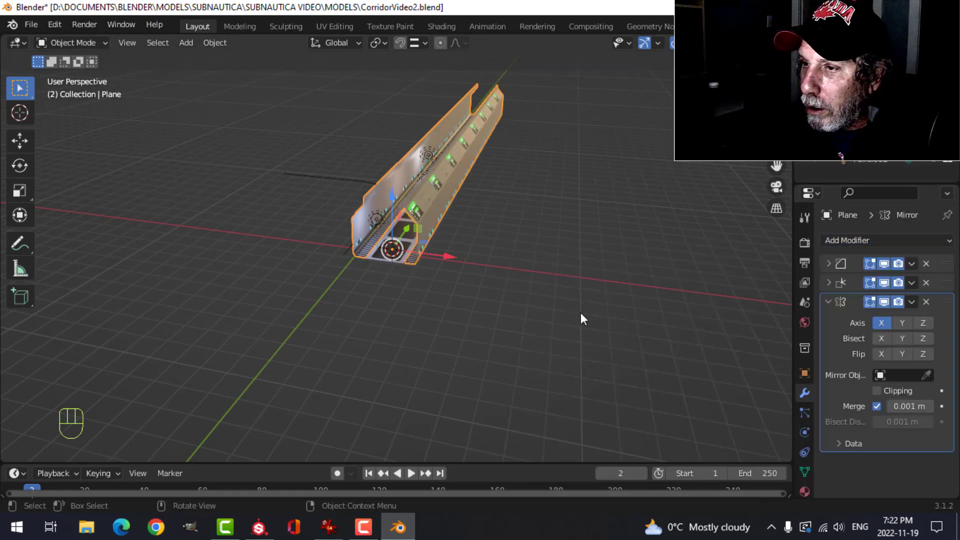
Fly the view through the mirrored corridor and pull back to see the whole piece.
middle_click(488, 261)
drag(463, 266, 442, 270)
middle_click(453, 270)
drag(526, 222, 493, 229)
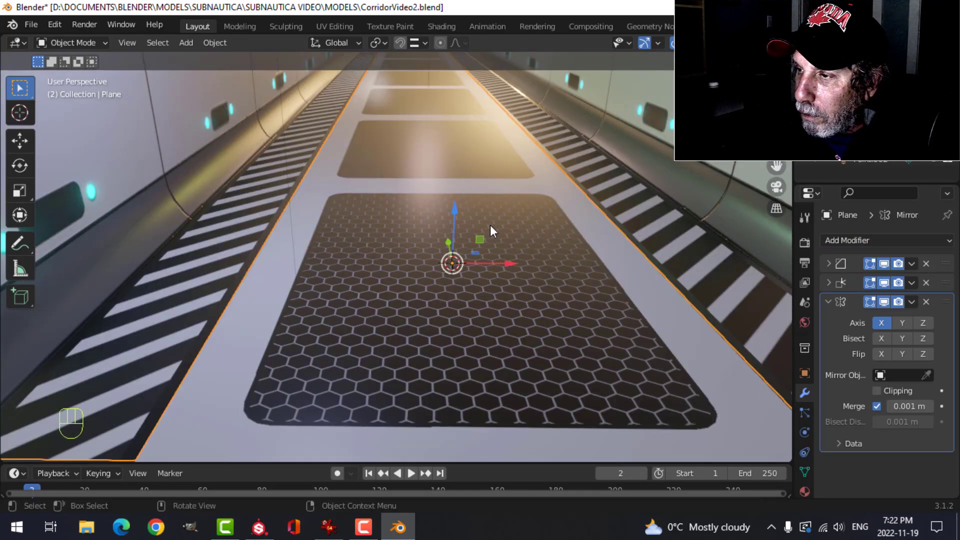
middle_click(491, 227)
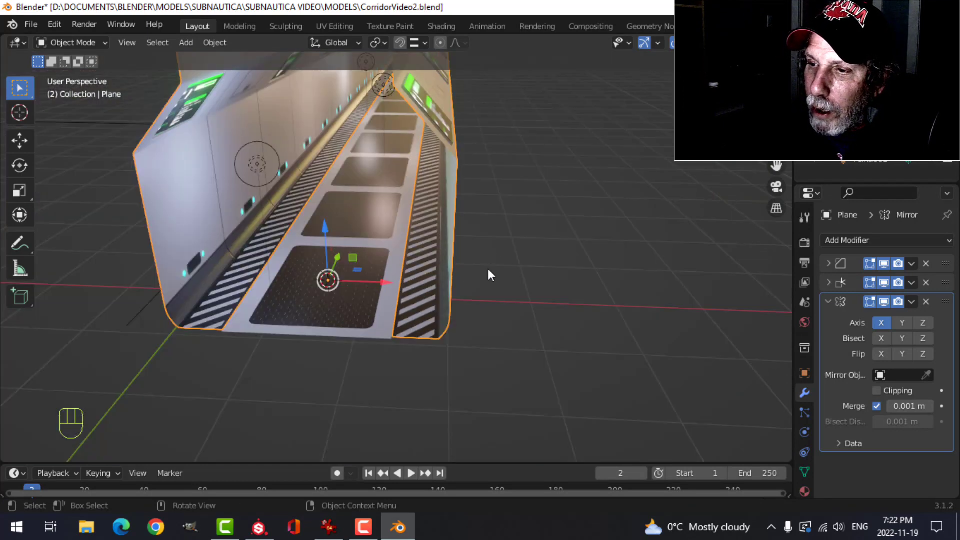
Apply the Mirror modifier, merge the duplicate seam vertices by distance, and save.
key(alt+a)
middle_click(466, 272)
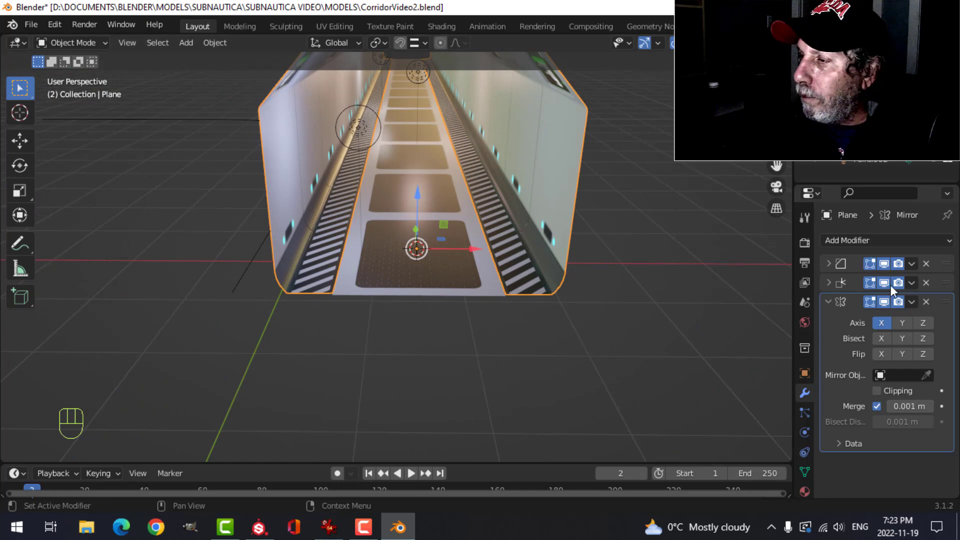
drag(916, 306, 654, 263)
key(Tab)
key(a)
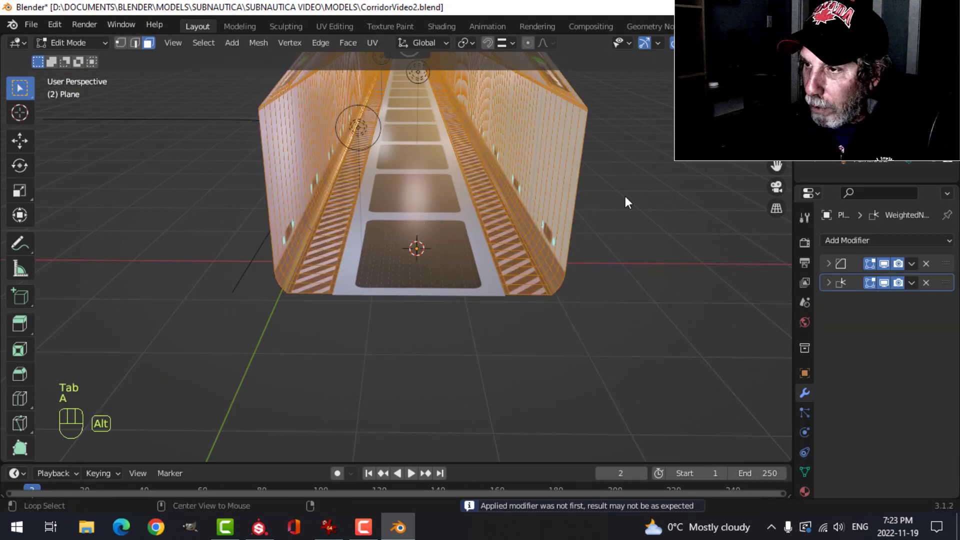
key(m)
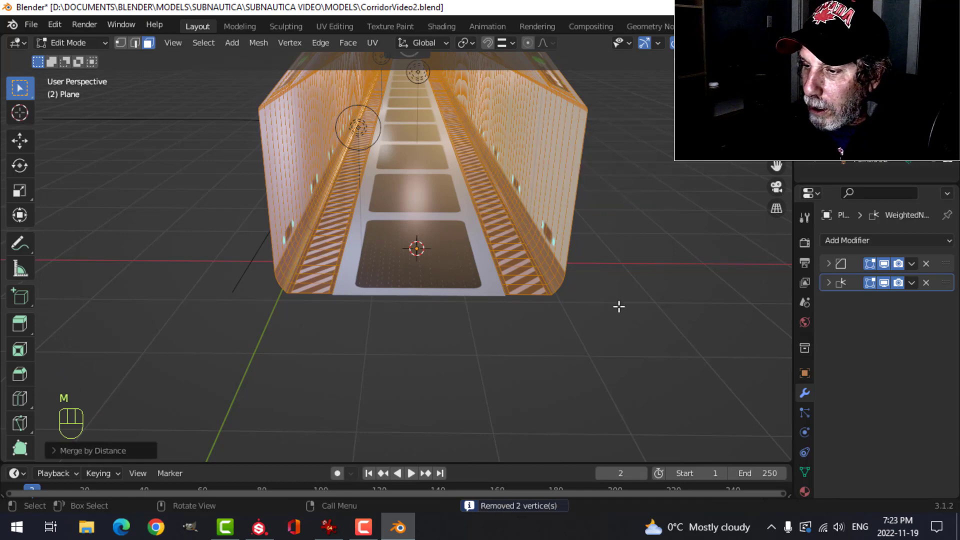
key(alt+a)
key(Tab)
key(ctrl+s)
Join the corridor meshes, then undo the join, leaving bevel and weighted-normal modifiers.
key(alt+a)
drag(453, 272, 501, 264)
key(ctrl+j)
key(ctrl+z)
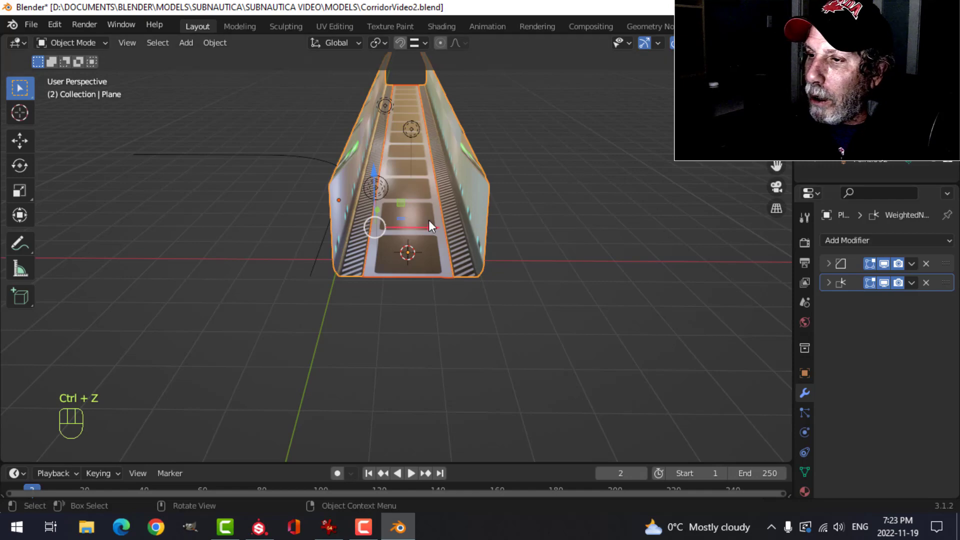
drag(916, 271, 823, 274)
Select the whole corridor mesh in Edit Mode and bring up the Normals menu to recalculate outside.
click(471, 229)
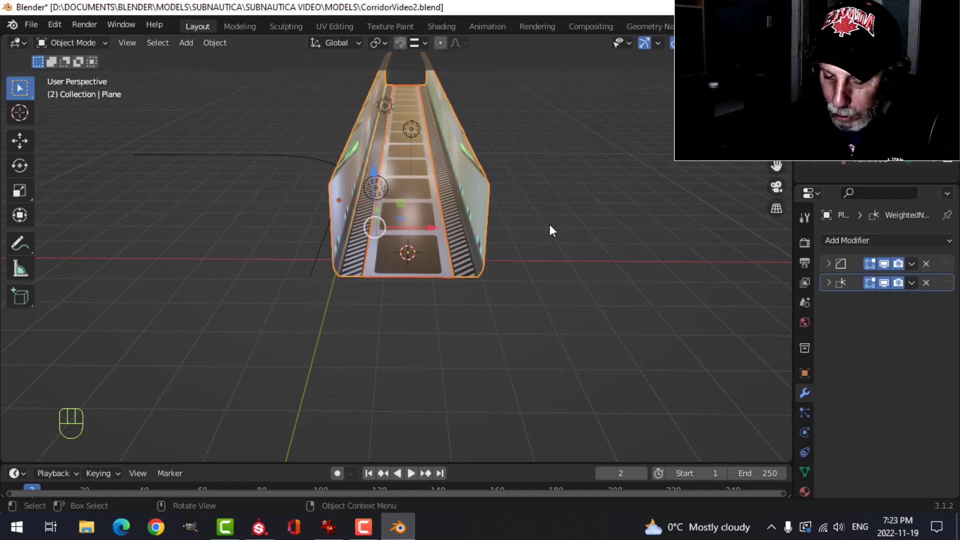
key(ctrl+j)
key(Tab)
key(a)
key(alt+n)
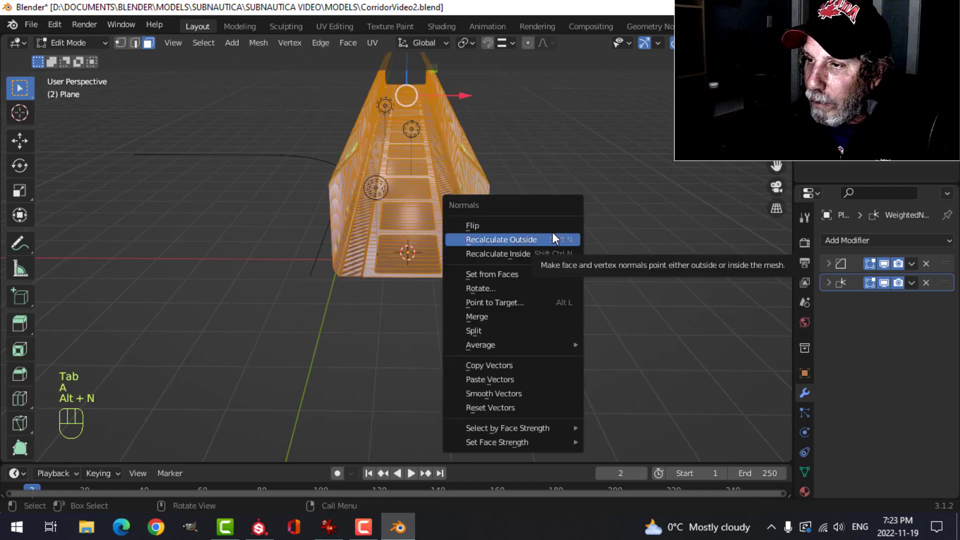
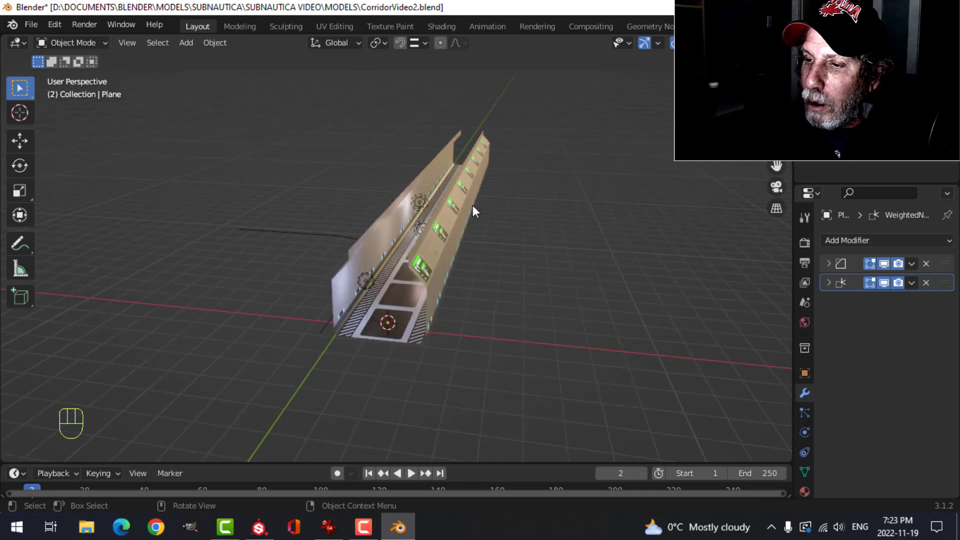
Array the corridor piece 14 times with Relative Offset Y 1 and view the tunnel's end.
key(shift+a)
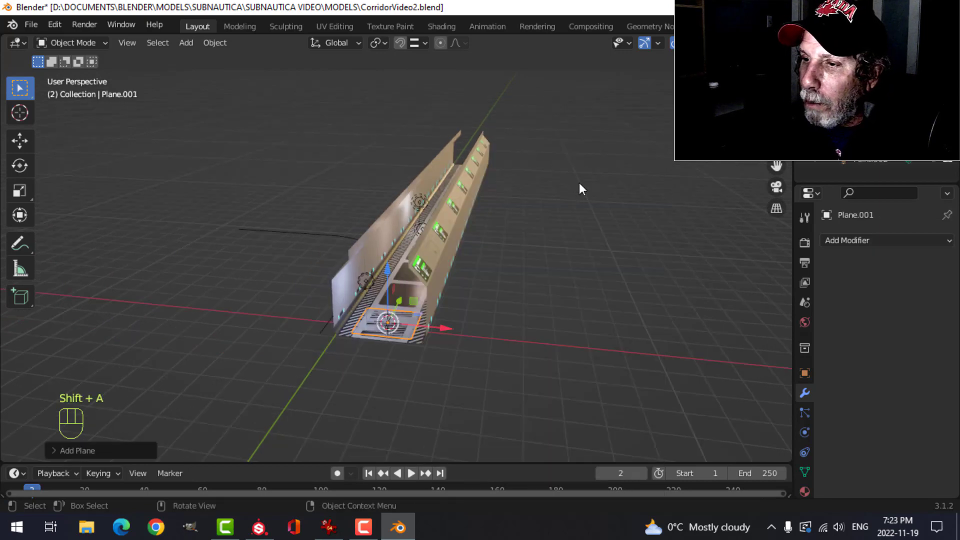
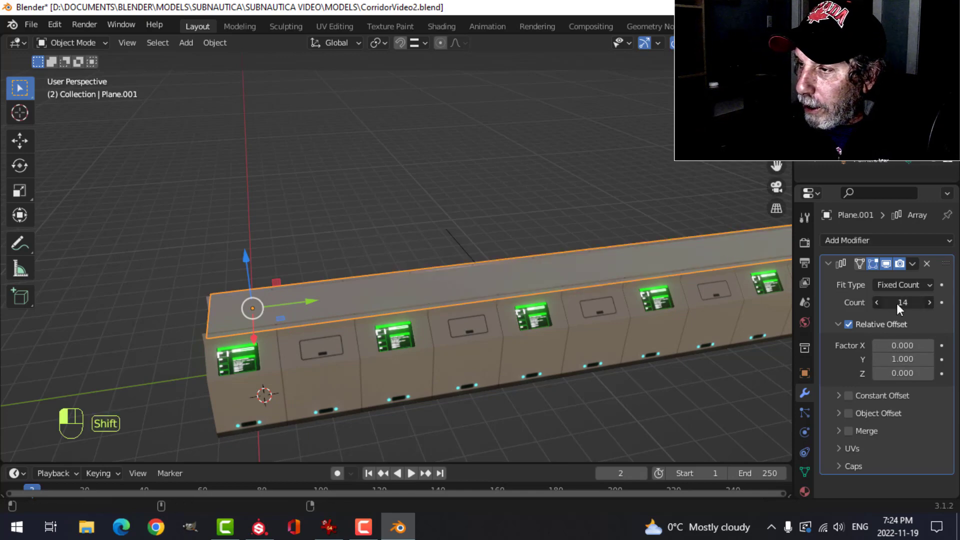
drag(626, 313, 510, 312)
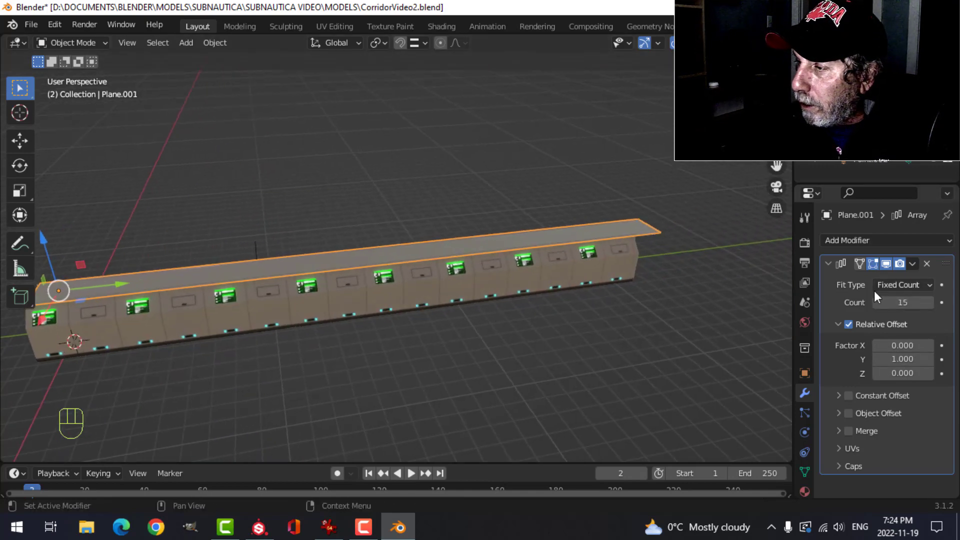
click(871, 310)
middle_click(553, 306)
drag(544, 306, 640, 271)
key(alt+a)
middle_click(651, 230)
middle_click(631, 236)
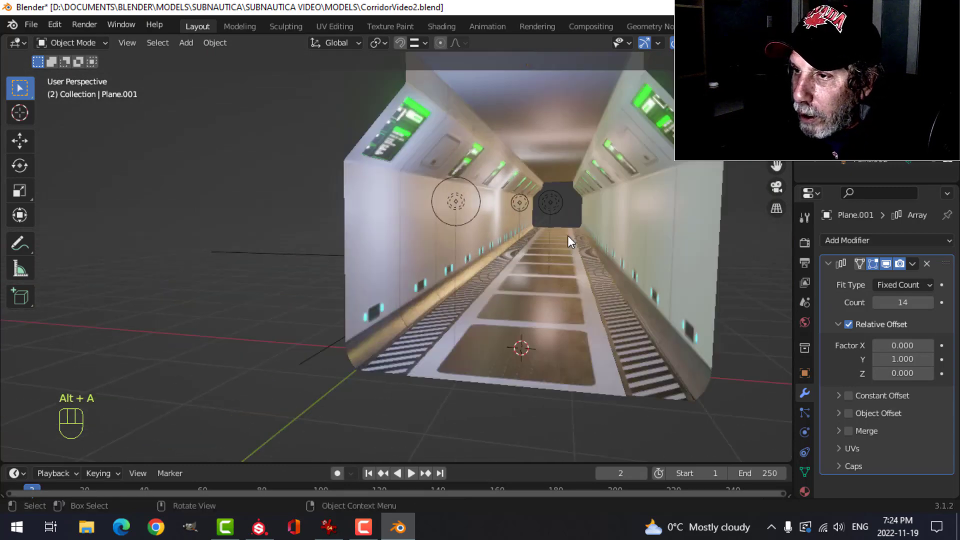
middle_click(556, 153)
drag(483, 119, 510, 171)
middle_click(505, 210)
key(alt+a)
drag(556, 242, 527, 230)
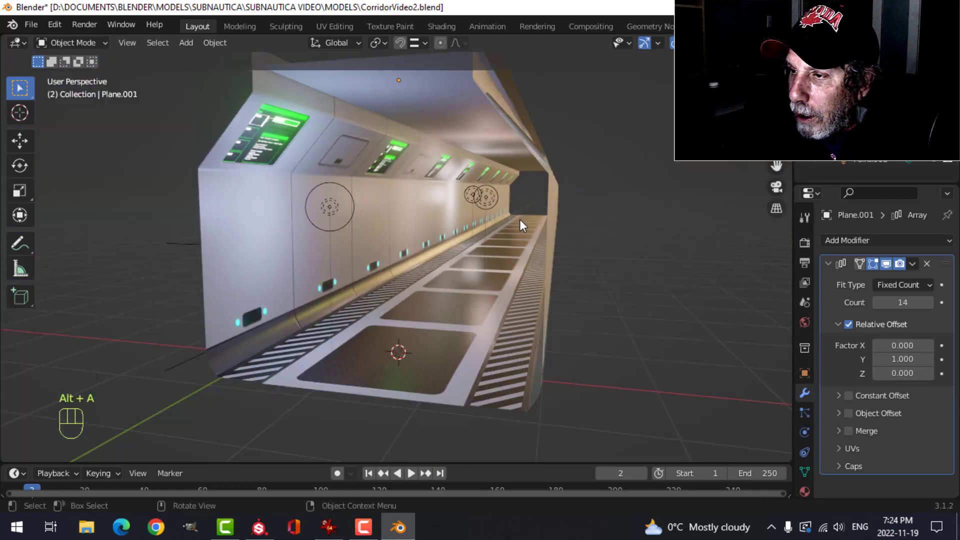
middle_click(522, 225)
drag(502, 246, 516, 253)
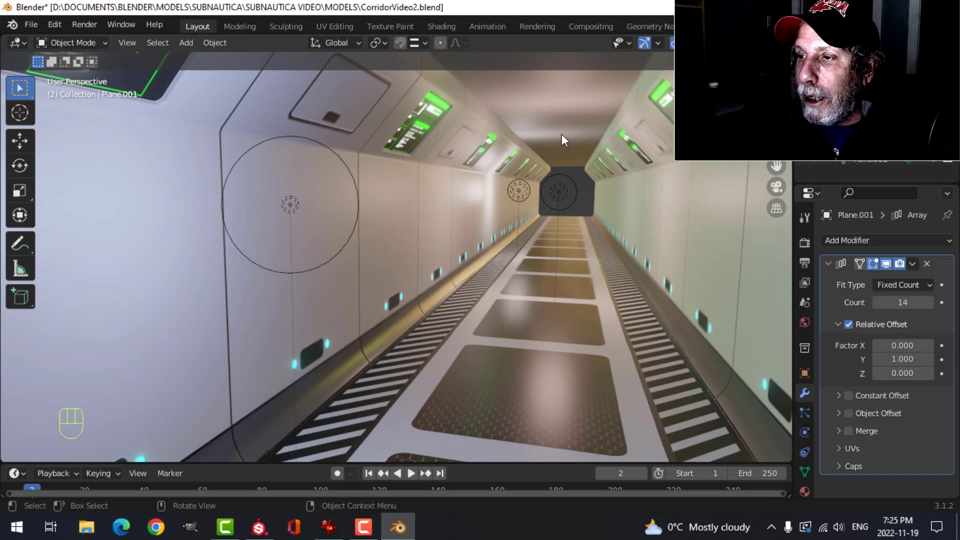
drag(534, 189, 510, 223)
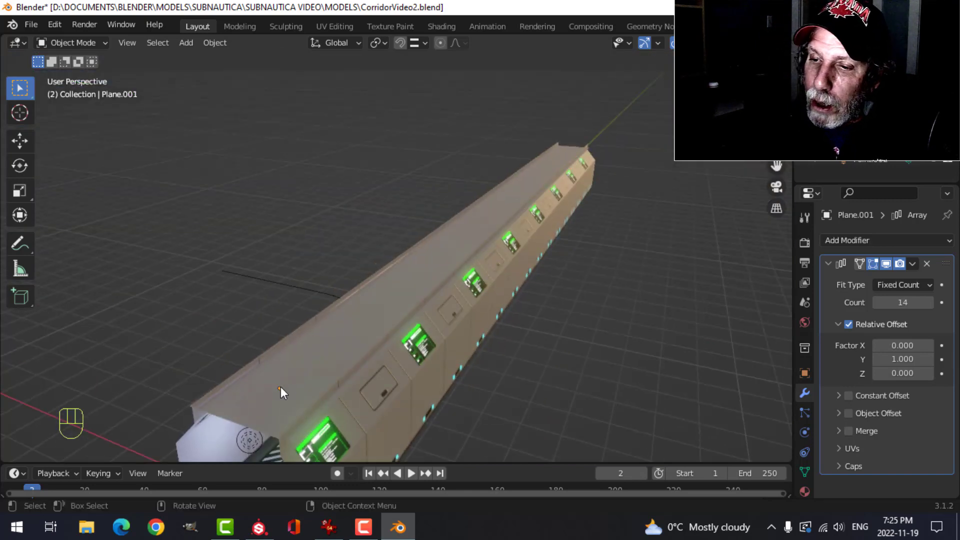
click(889, 263)
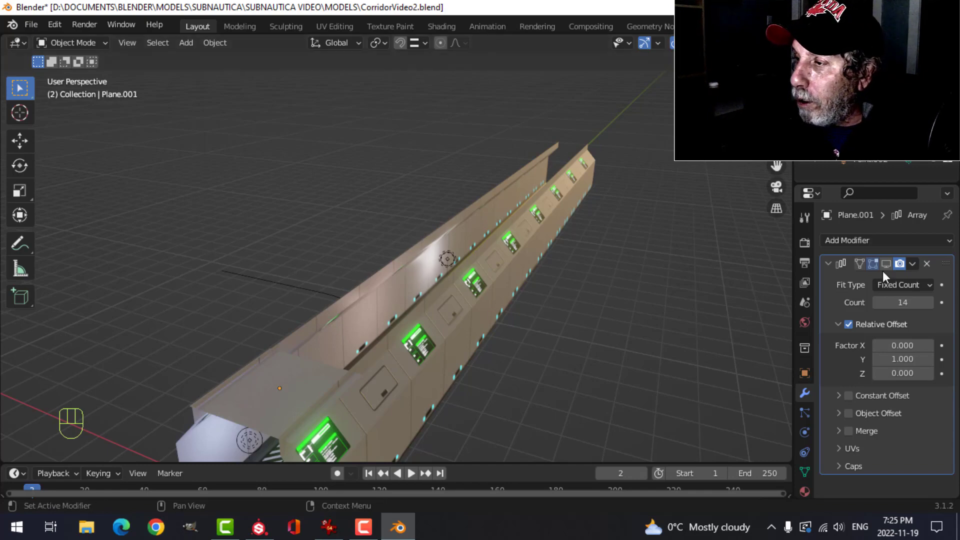
click(892, 267)
drag(527, 314, 545, 297)
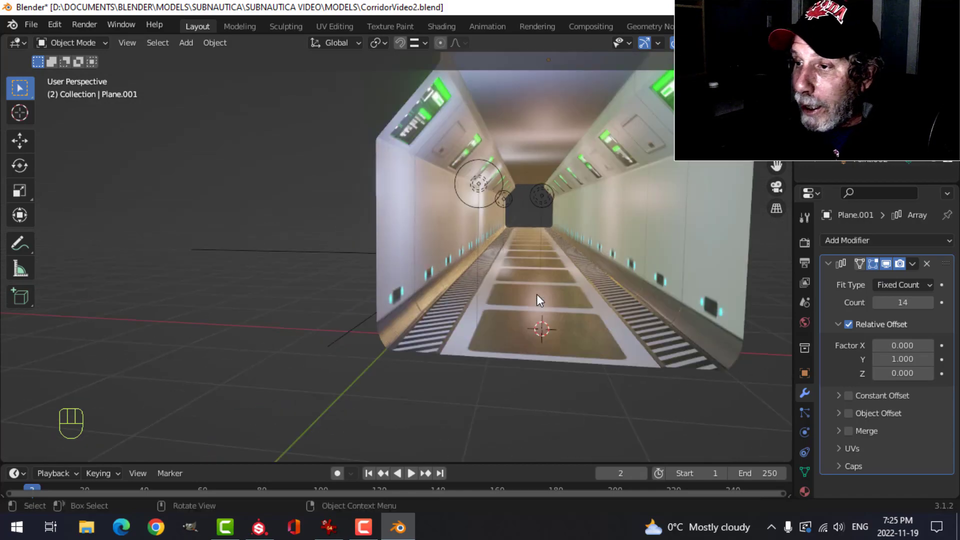
drag(556, 283, 529, 279)
middle_click(548, 275)
middle_click(562, 273)
drag(491, 278, 448, 278)
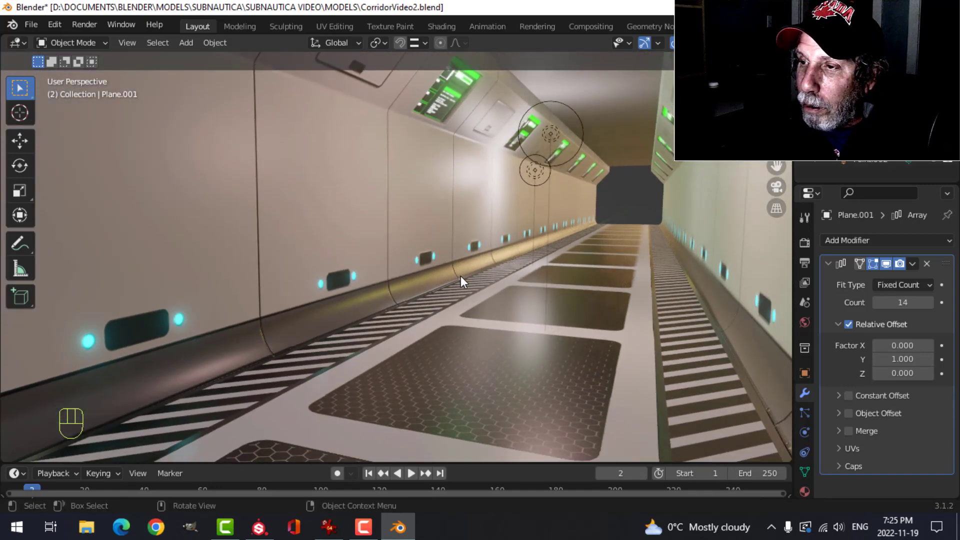
drag(476, 261, 480, 163)
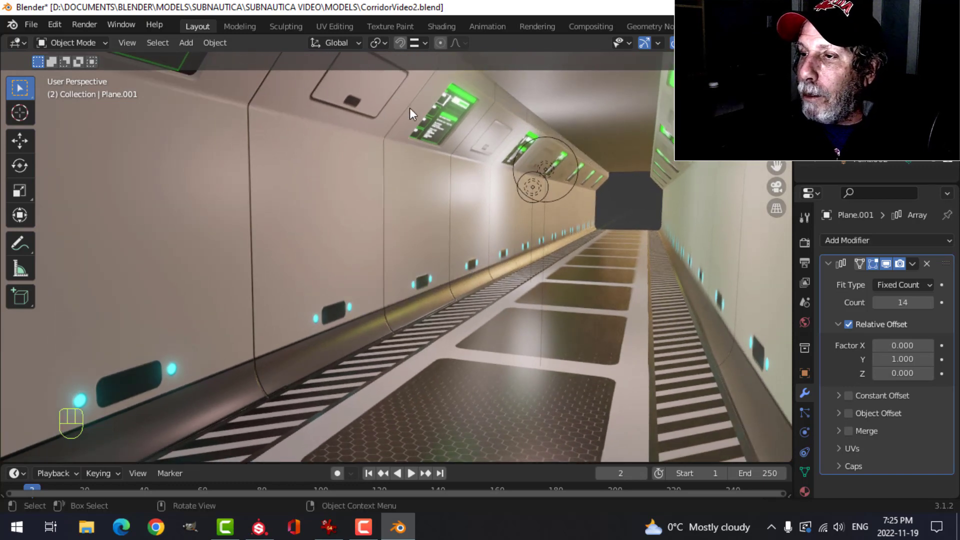